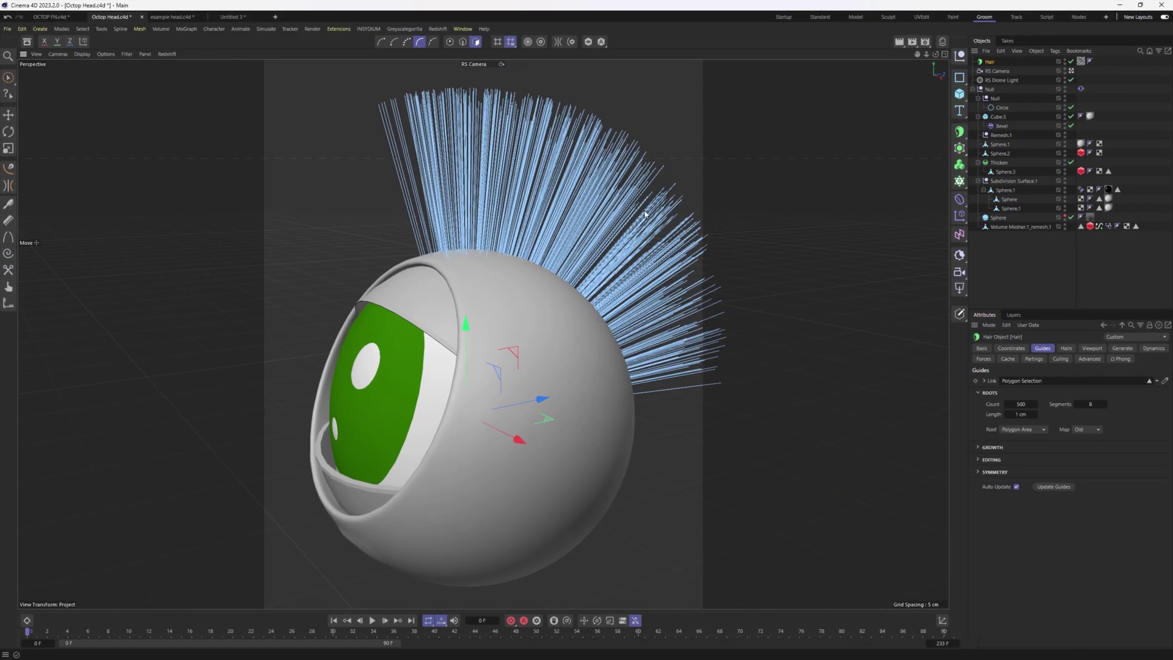
# Step: In the 4-view layout, groom-brush the back hair guides in the Right view so the tips bend down and back
pyautogui.click(539, 319)
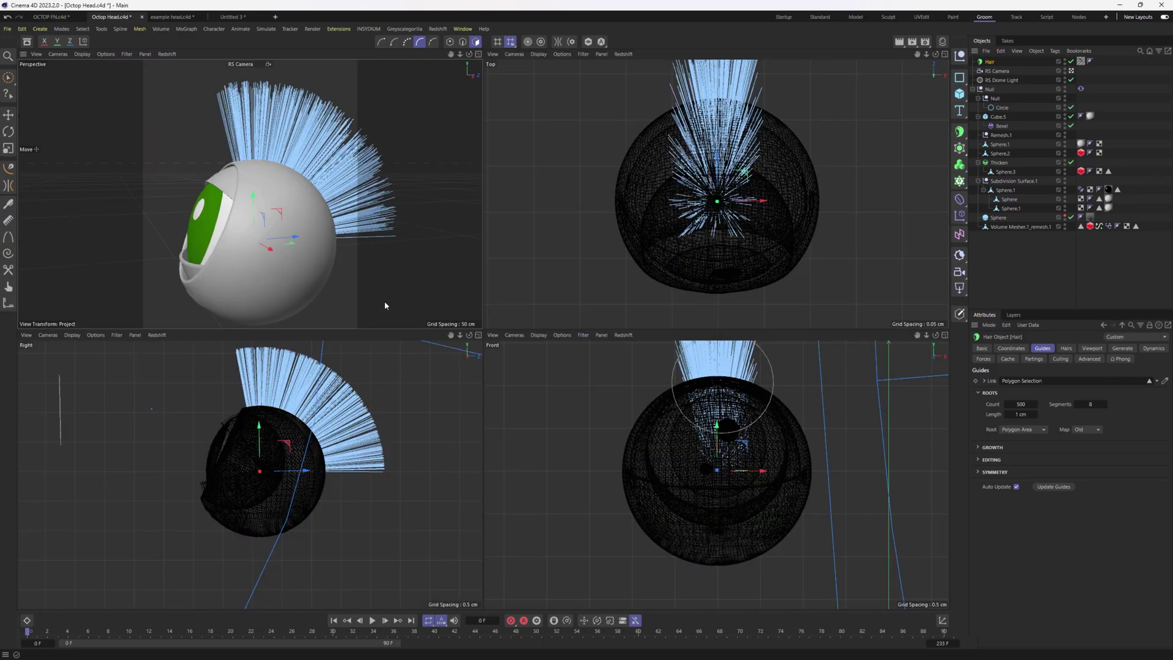
pyautogui.middleClick(437, 465)
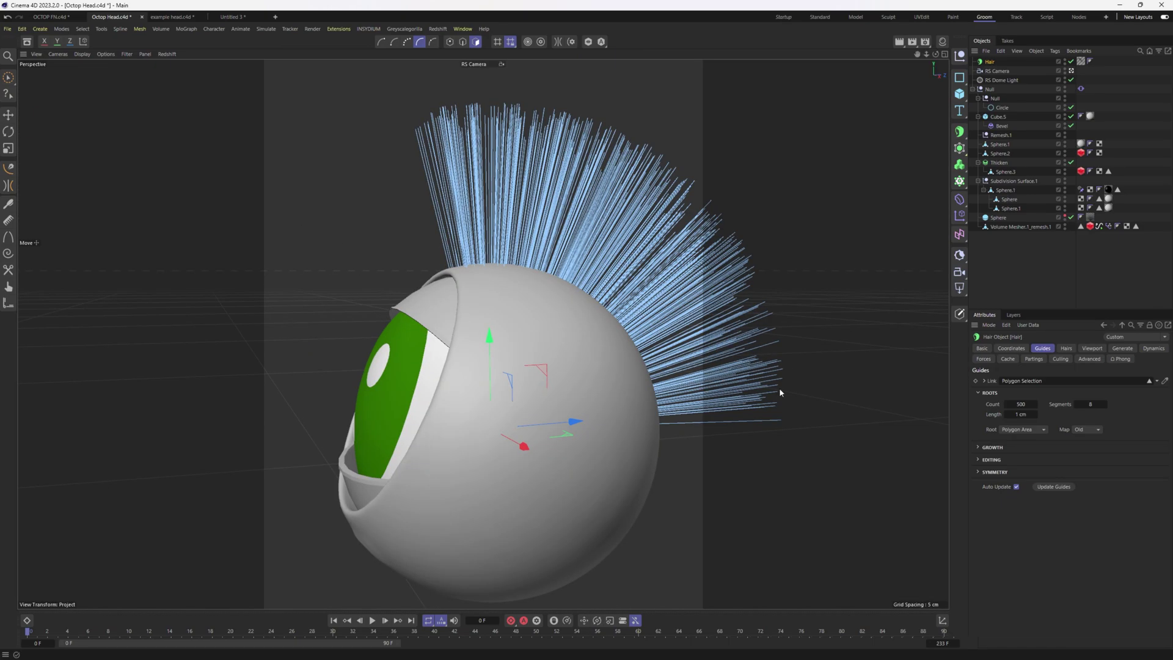
pyautogui.press('shift+v')
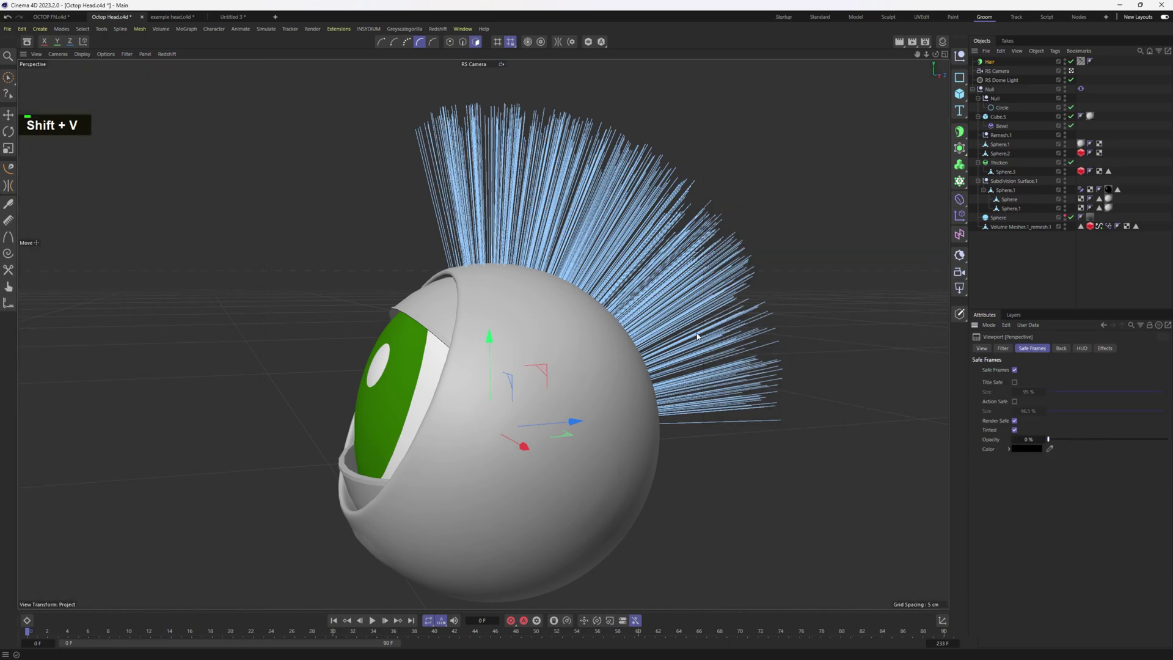
pyautogui.click(565, 367)
pyautogui.middleClick(562, 366)
# Step: Undo the brushing and set the Hair object's Guides Segments to 32
pyautogui.click(519, 348)
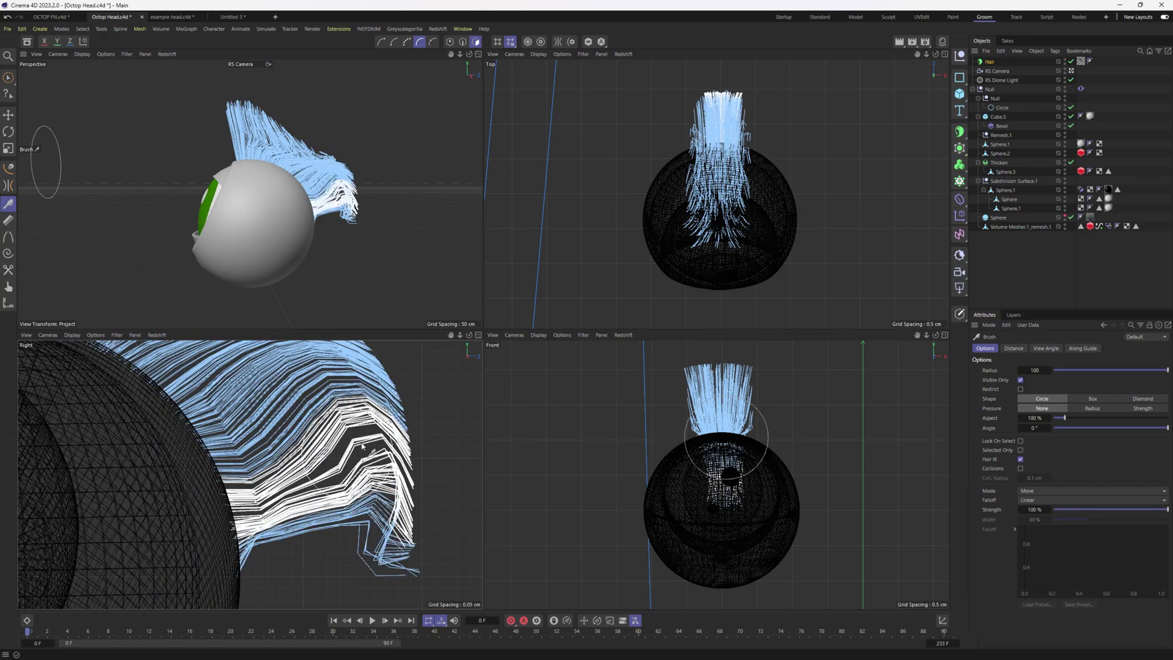
pyautogui.press('ctrl+z')
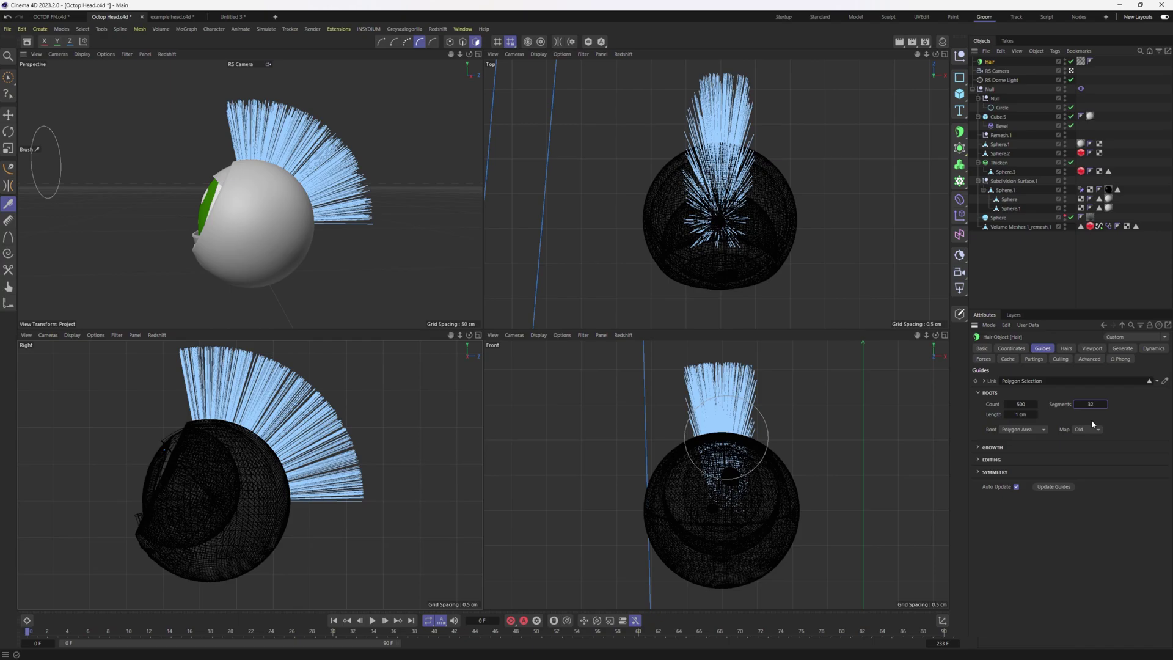
pyautogui.middleClick(1100, 424)
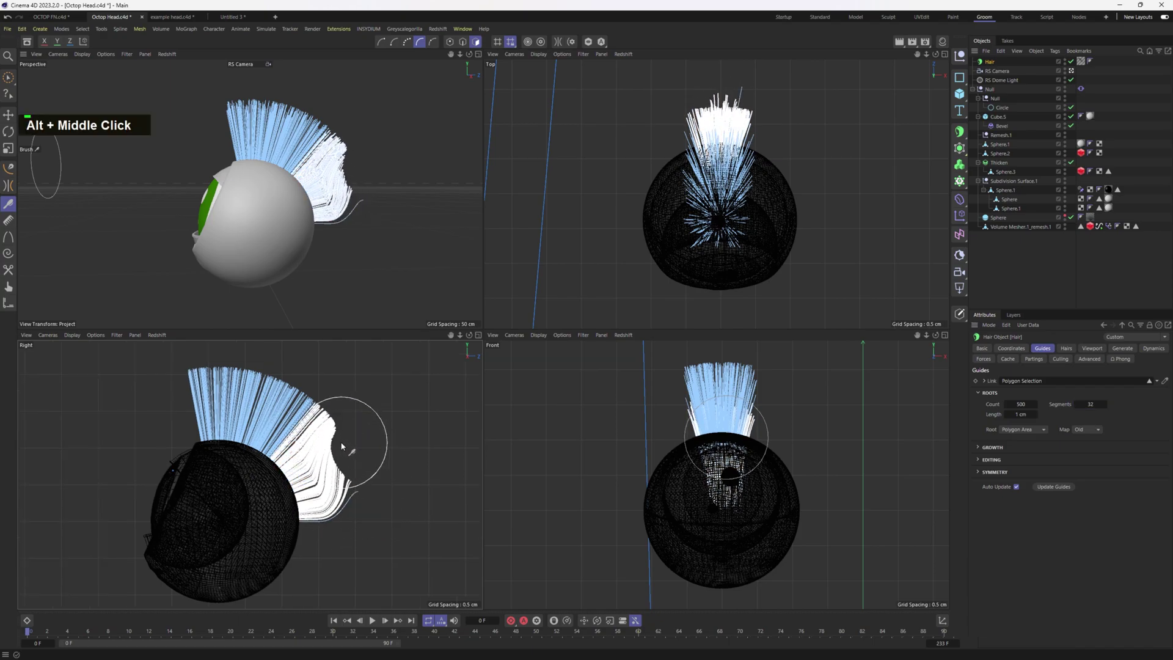
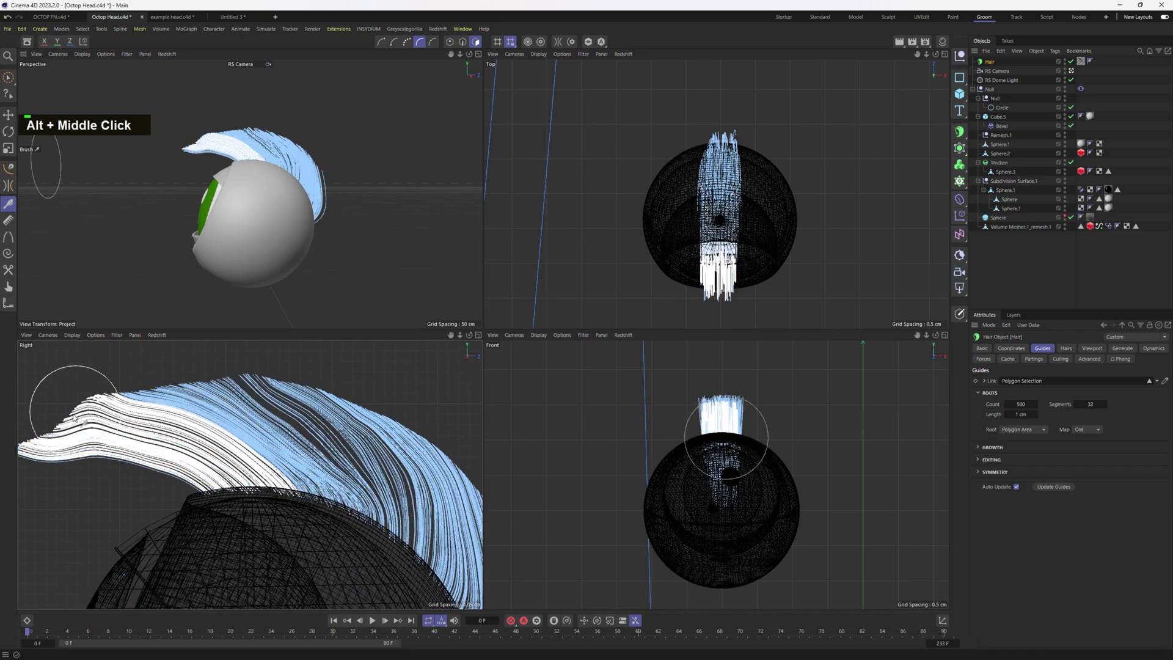
# Step: Brush the guides again in the Right view into a smooth backward-sweeping arc
pyautogui.click(92, 441)
pyautogui.click(109, 461)
pyautogui.rightClick(146, 462)
pyautogui.middleClick(151, 465)
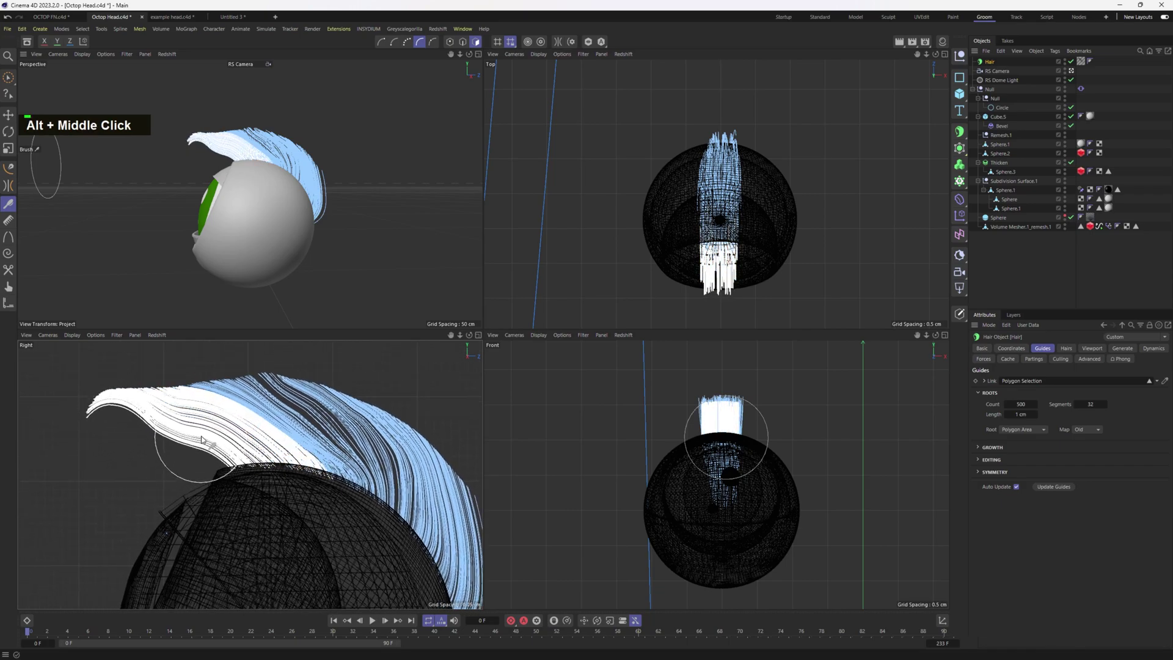
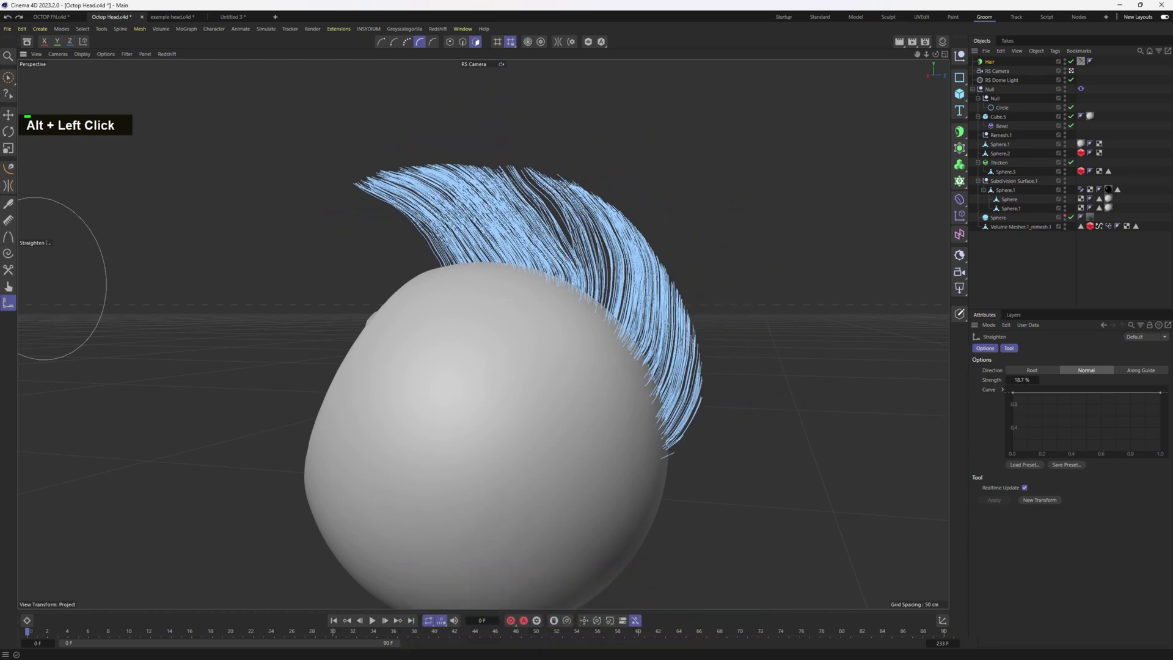
# Step: Enable Dynamics with collisions on the Hair object and play the simulation to test the swaying quiff
pyautogui.click(343, 345)
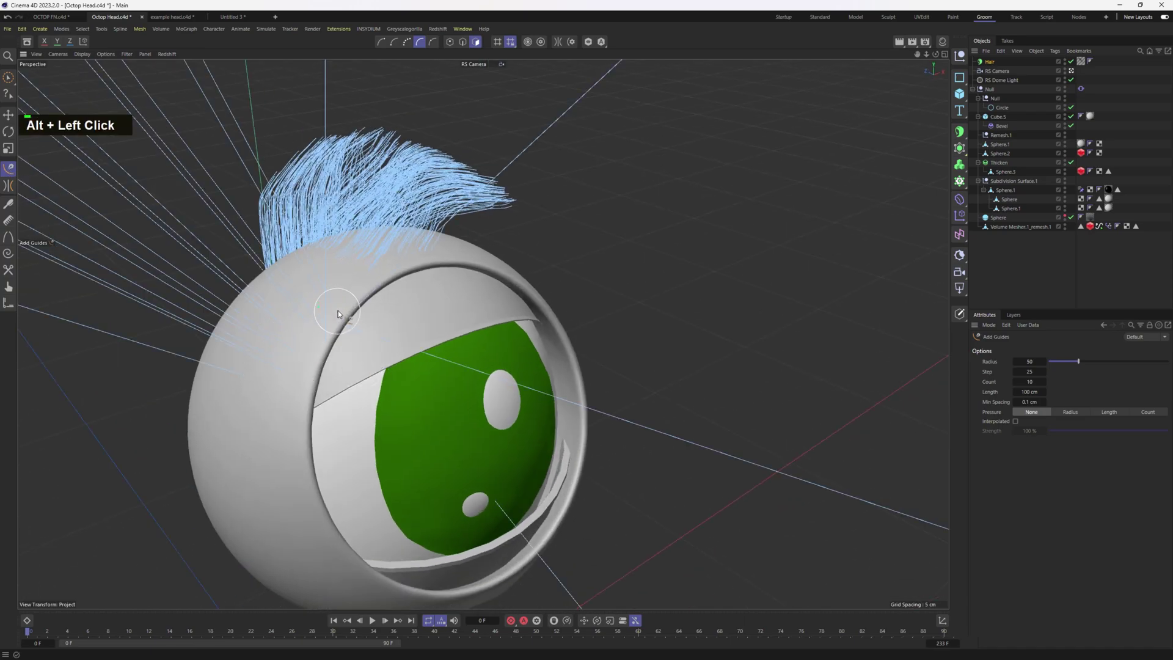
pyautogui.middleClick(315, 314)
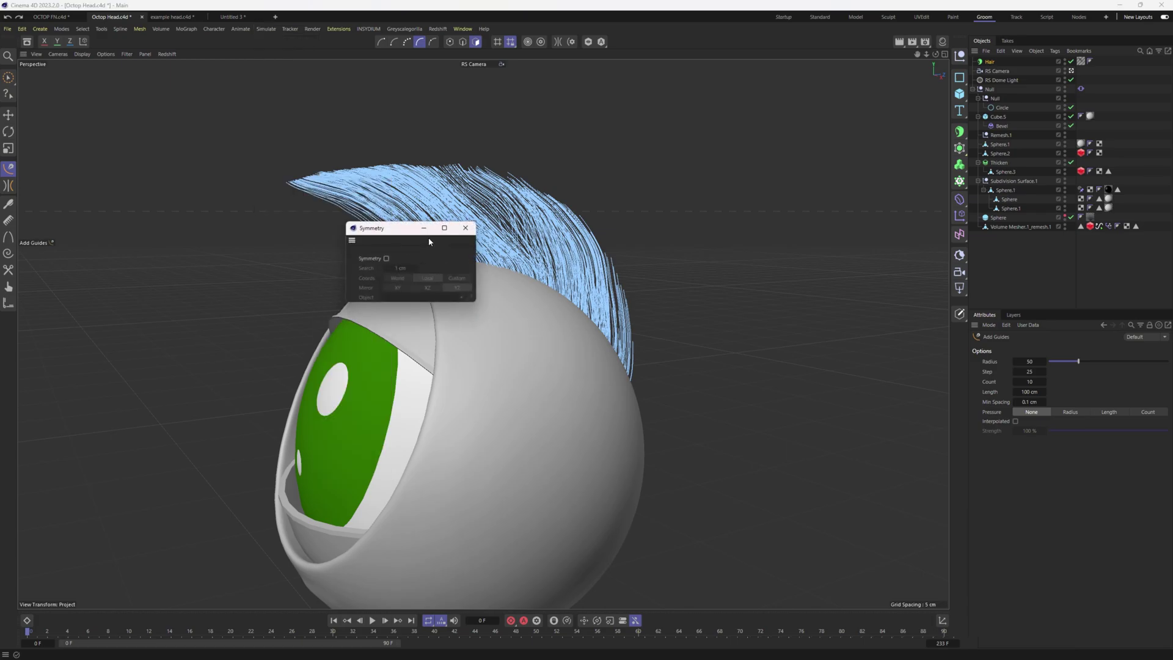
pyautogui.click(427, 268)
pyautogui.rightClick(494, 278)
pyautogui.middleClick(485, 259)
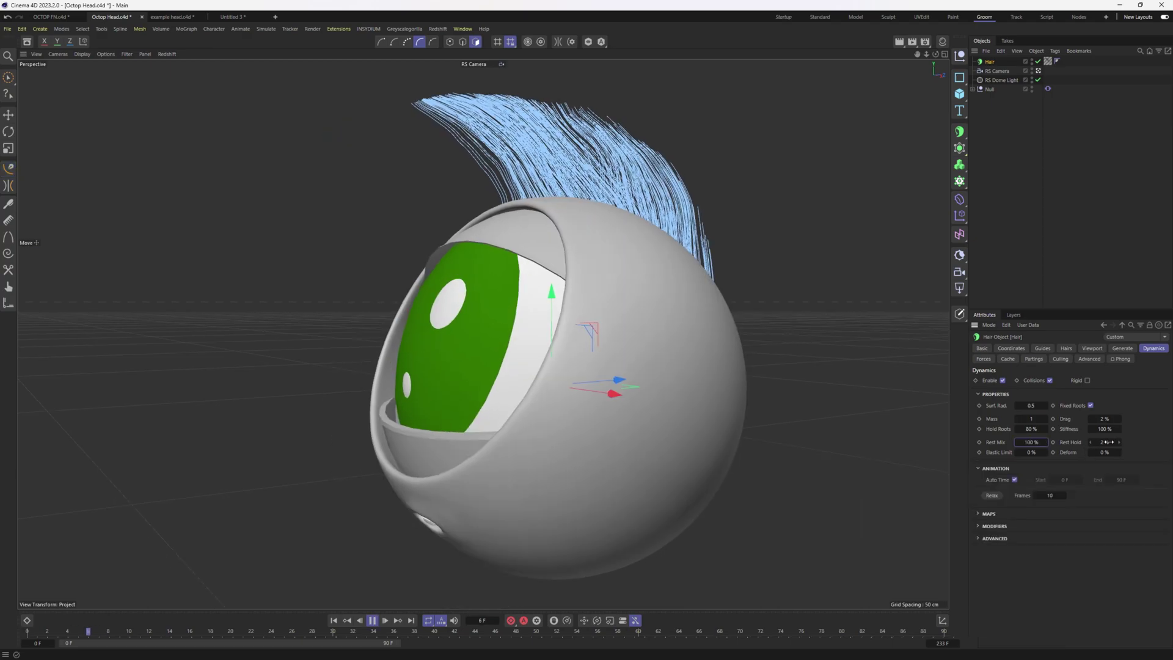
# Step: Render the hairy eyeball in the Redshift RenderView
pyautogui.click(583, 363)
pyautogui.rightClick(554, 355)
pyautogui.click(542, 369)
pyautogui.click(473, 313)
# Step: Edit Hair Mat in the Material Editor and select its Thickness channel
pyautogui.middleClick(620, 355)
pyautogui.rightClick(557, 330)
pyautogui.click(556, 334)
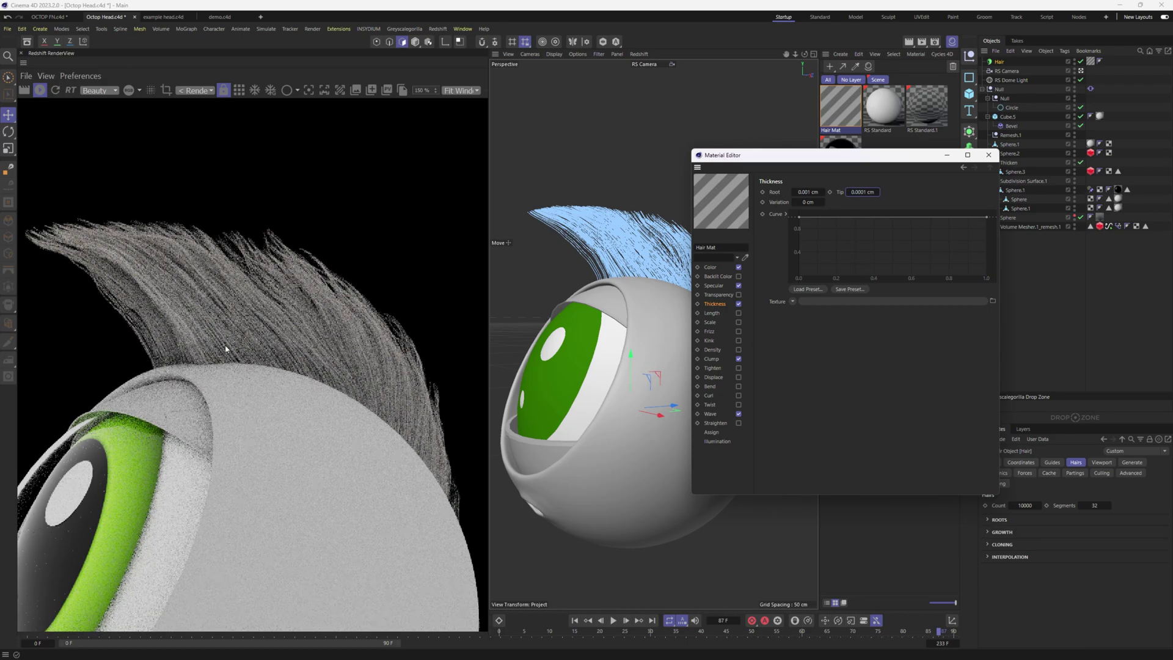
# Step: Set the hair Thickness Tip to 0.0001 cm so strands taper to a fine point
pyautogui.click(662, 316)
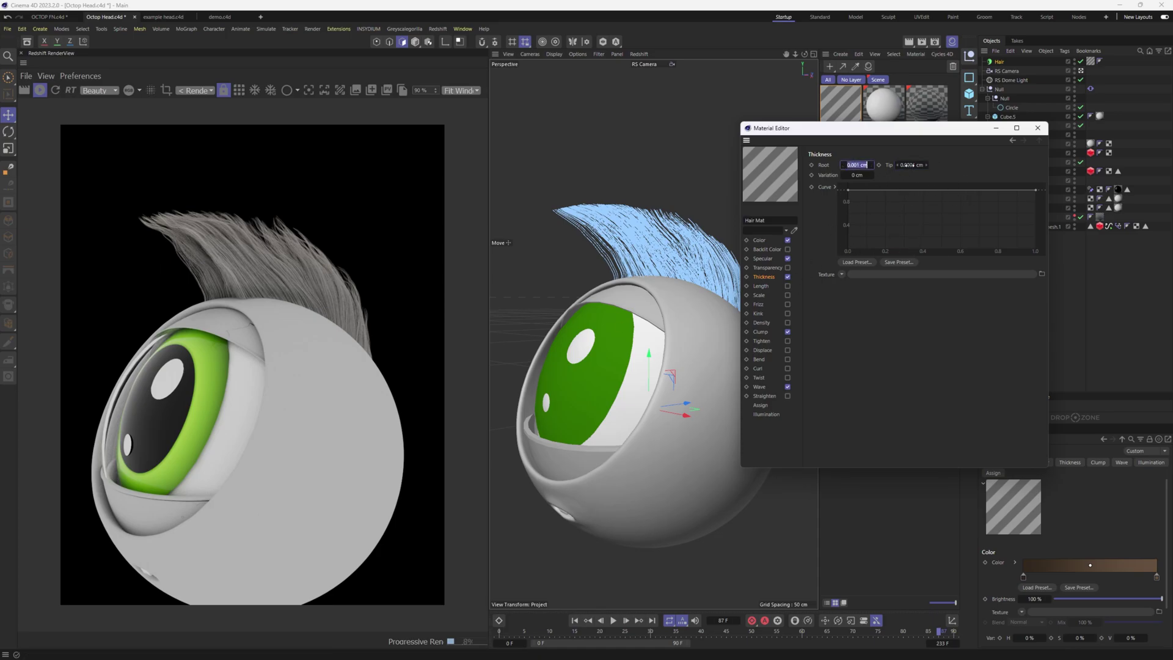
# Step: Enable Kink and Curl on the hair material and adjust the Curl amount
pyautogui.middleClick(608, 321)
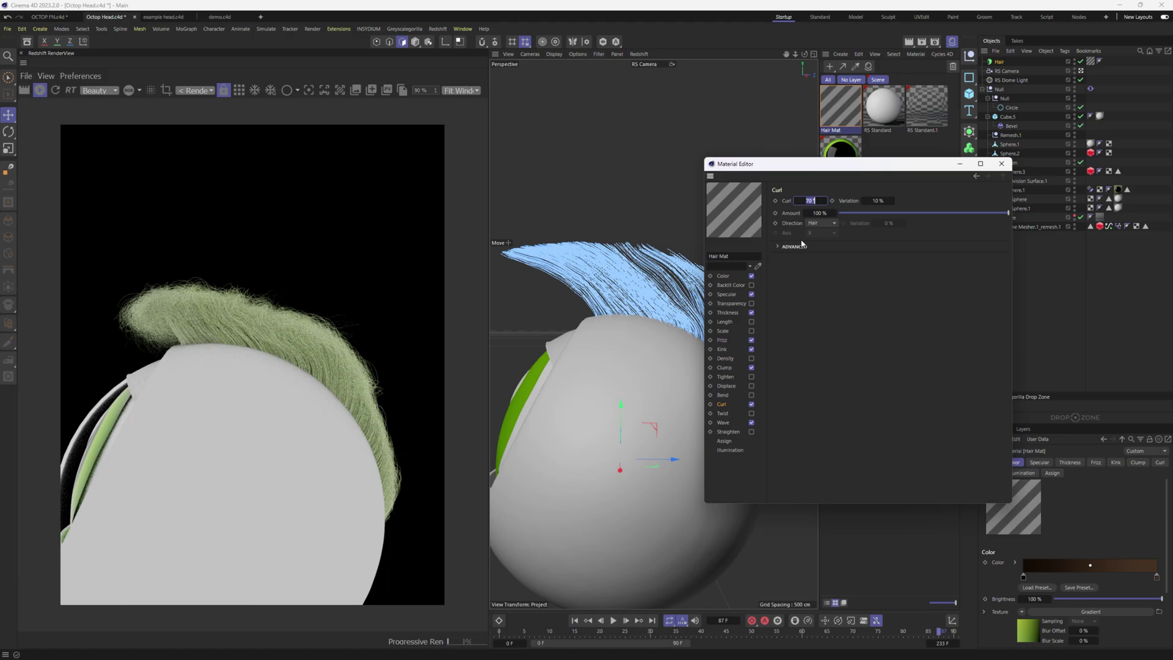
pyautogui.click(629, 346)
pyautogui.middleClick(608, 338)
pyautogui.rightClick(638, 360)
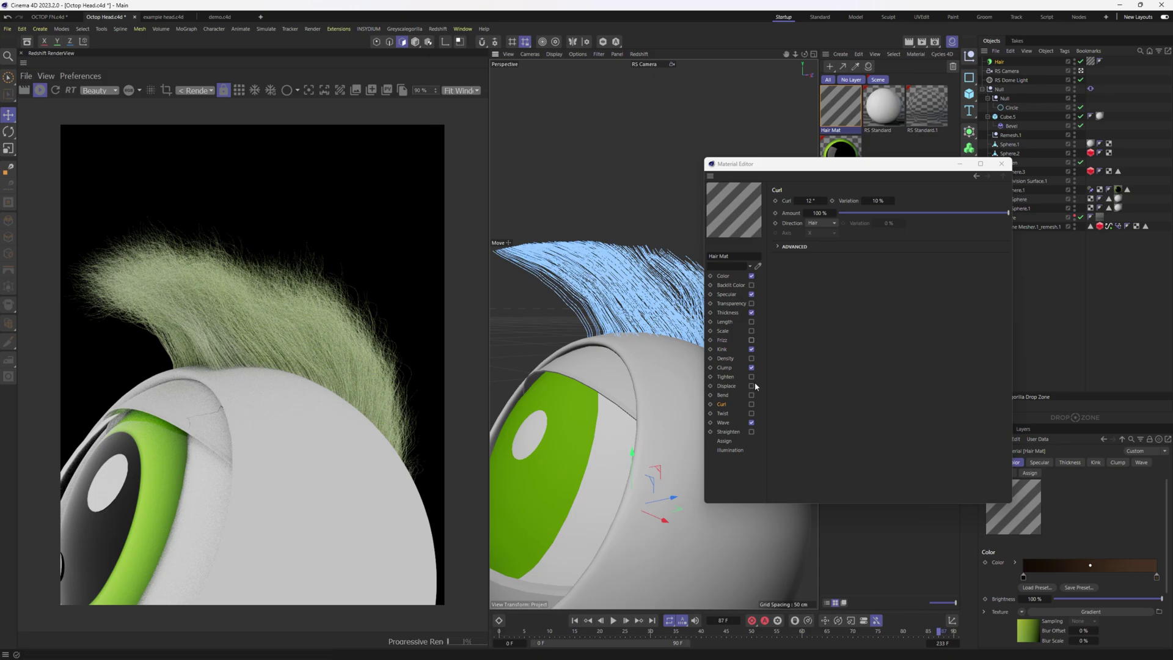
# Step: Switch to the example head.c4d document with its spiky-haired bust
pyautogui.click(482, 292)
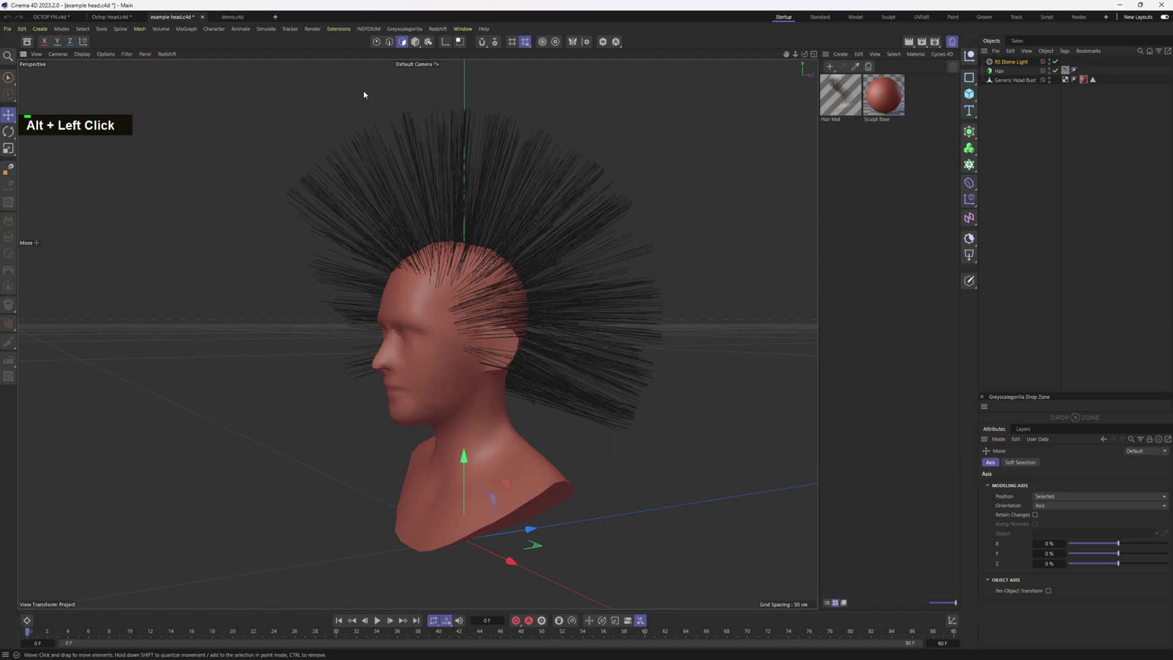
# Step: Set the bust's Hair Guides Length to 8 cm and switch to the Groom layout
pyautogui.click(416, 320)
pyautogui.middleClick(367, 317)
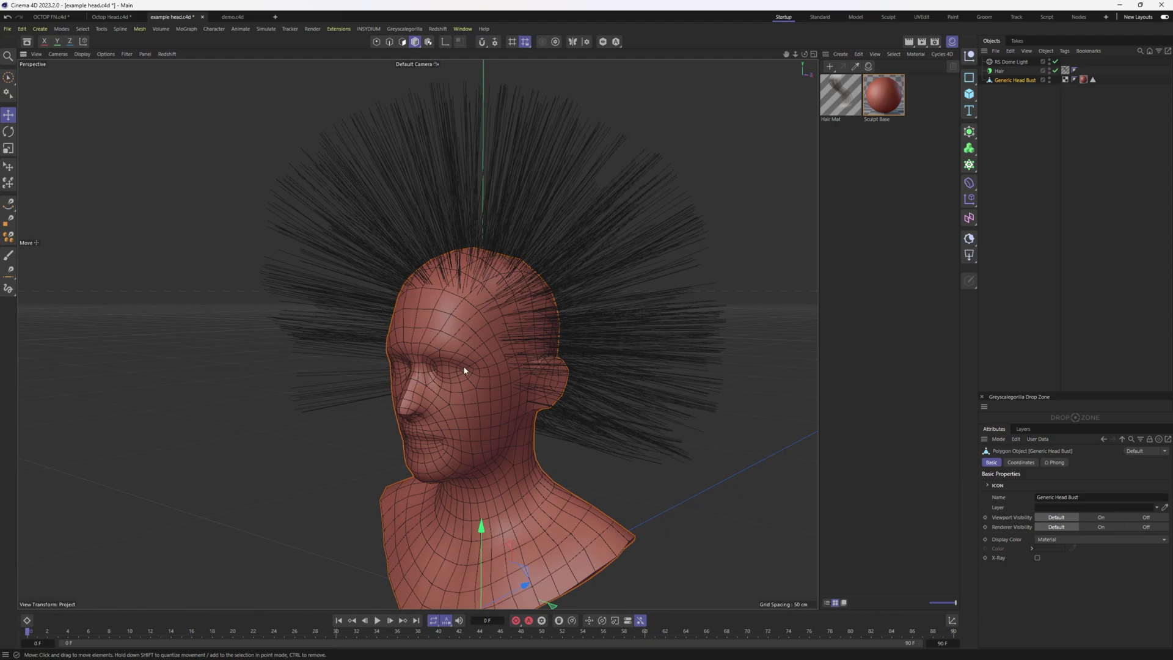
pyautogui.rightClick(467, 339)
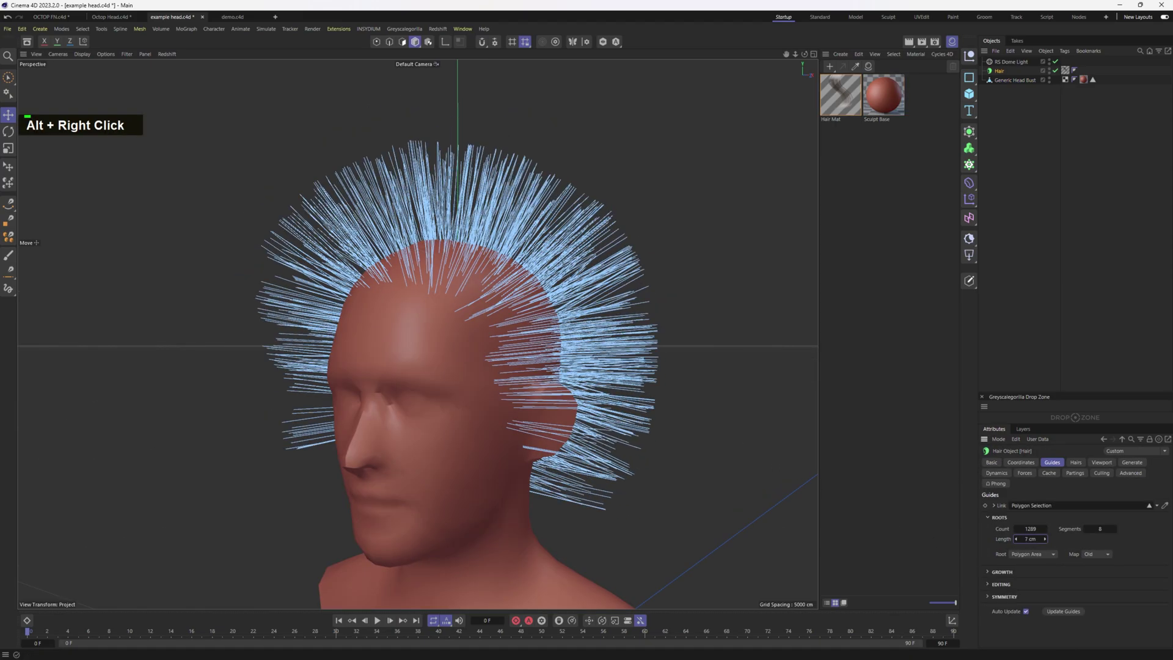
pyautogui.click(925, 32)
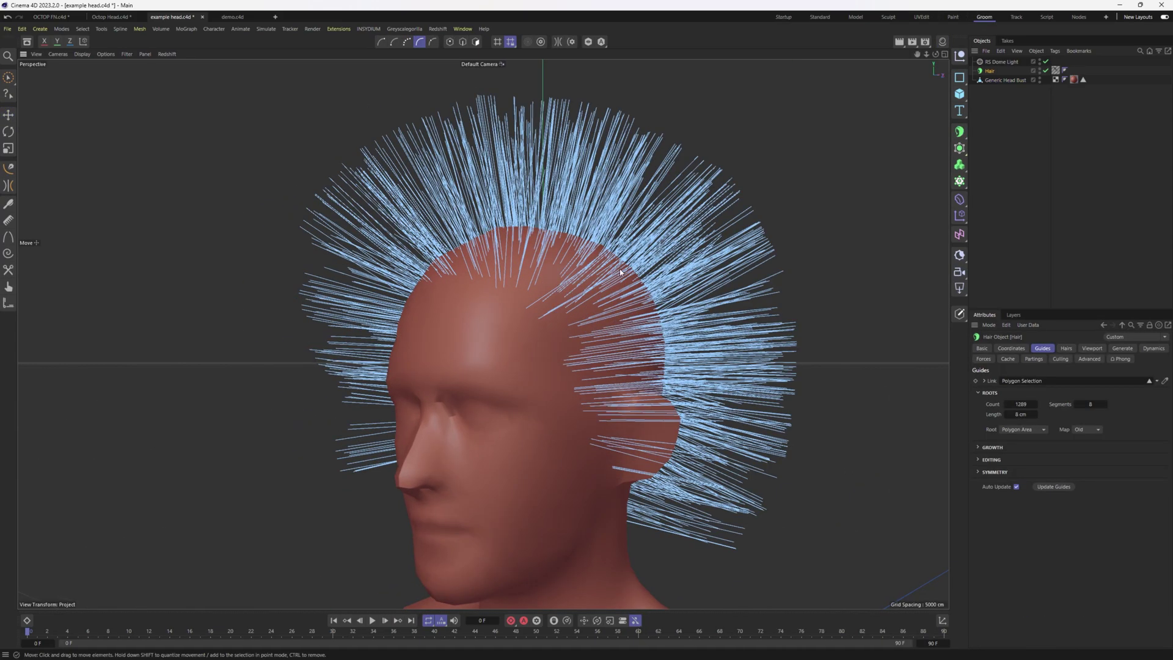
# Step: Brush the upright spiky guides down and back so the hair lies flatter around the head
pyautogui.click(206, 435)
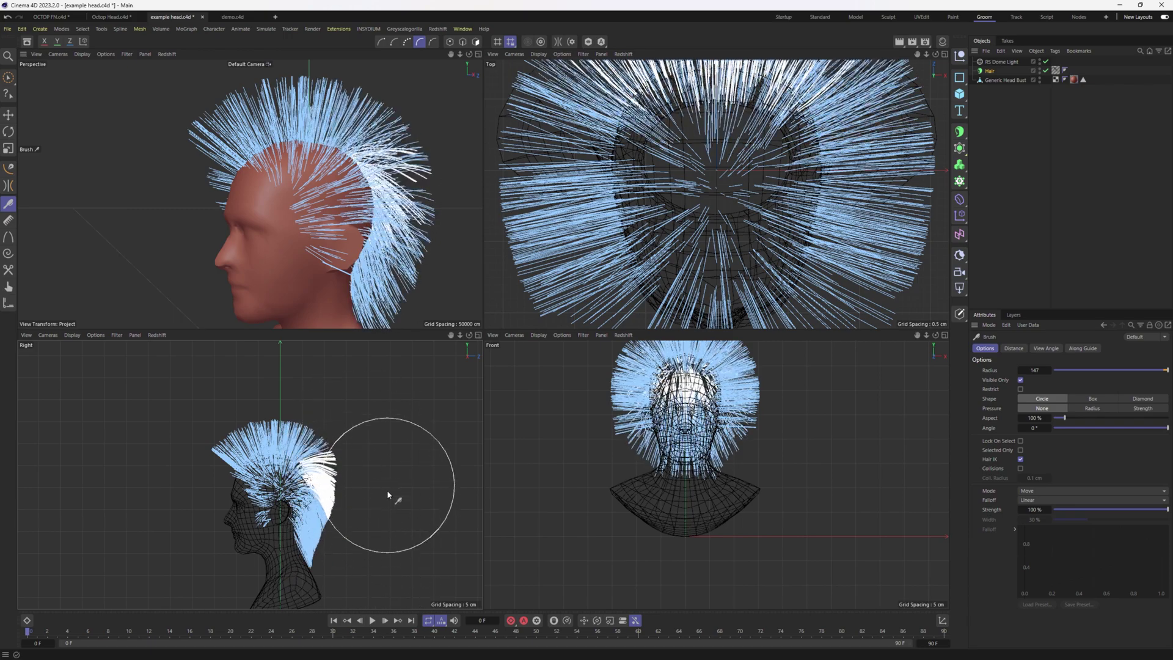
pyautogui.rightClick(347, 515)
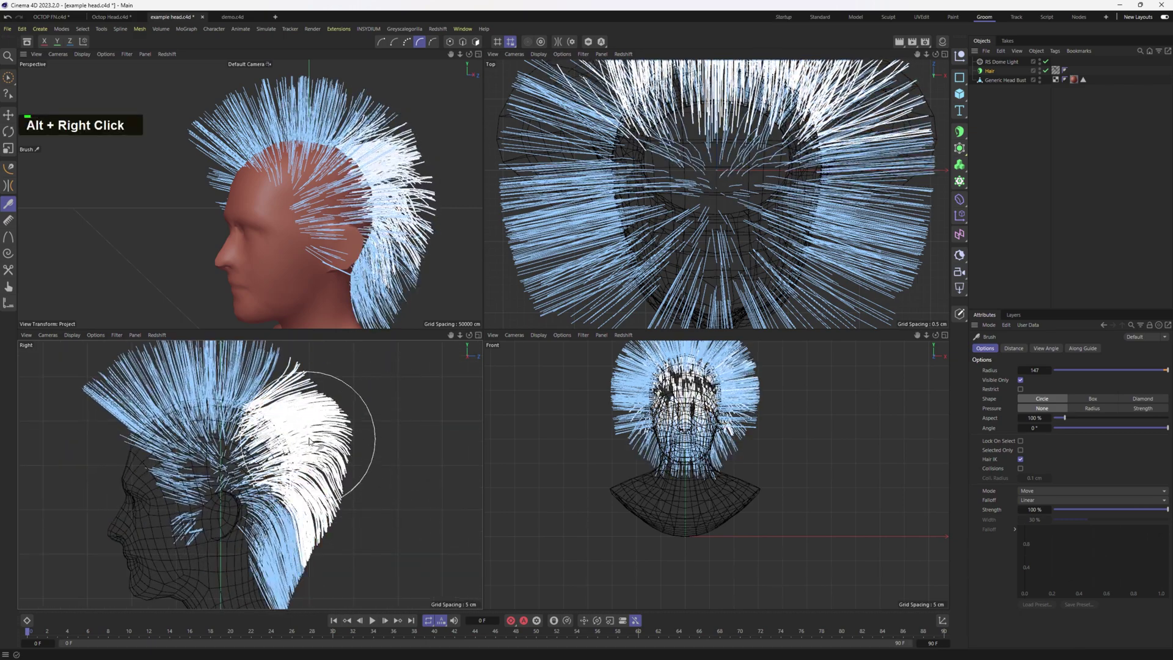
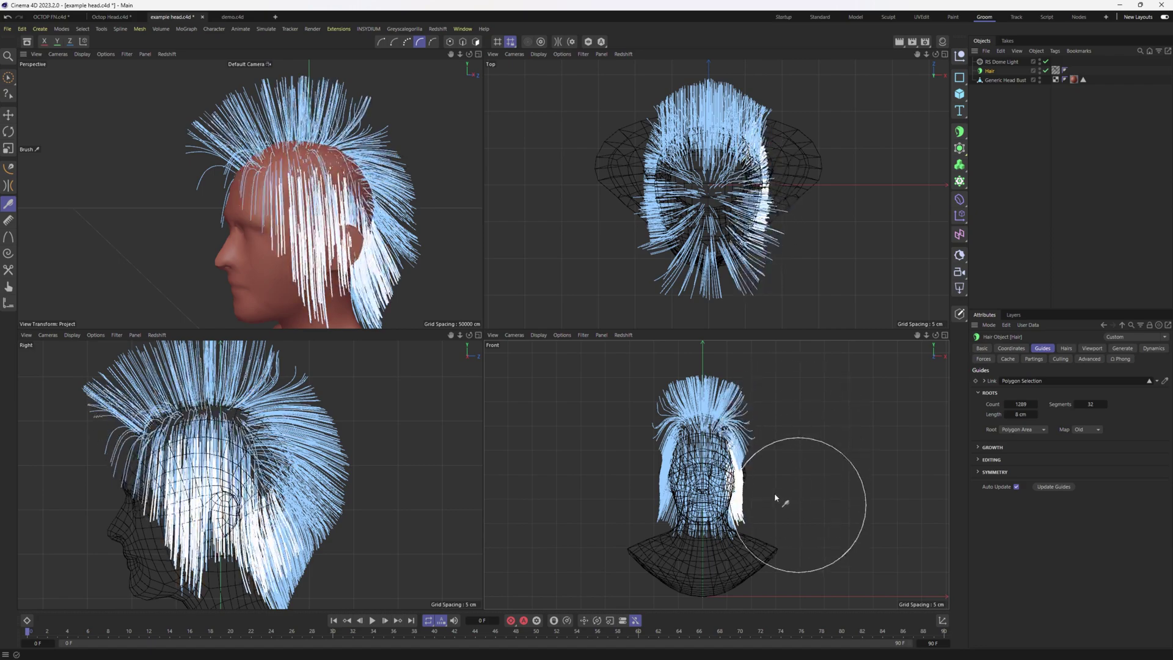
pyautogui.middleClick(345, 168)
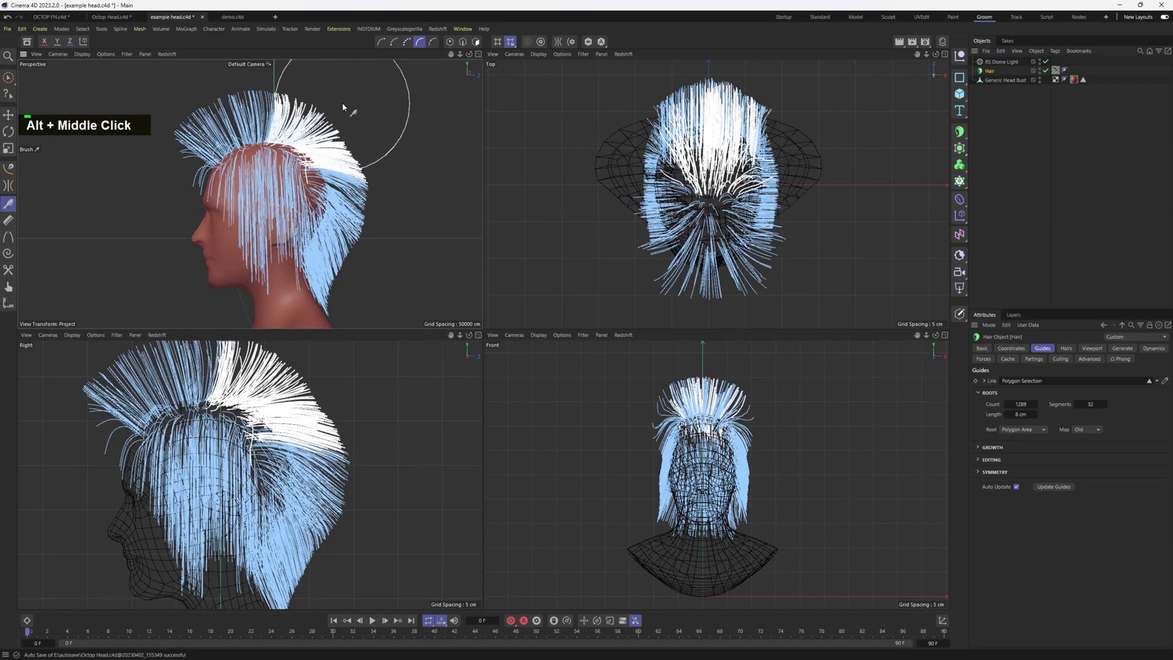
pyautogui.middleClick(292, 173)
pyautogui.click(266, 198)
pyautogui.middleClick(251, 204)
pyautogui.click(309, 213)
pyautogui.middleClick(306, 207)
pyautogui.click(310, 181)
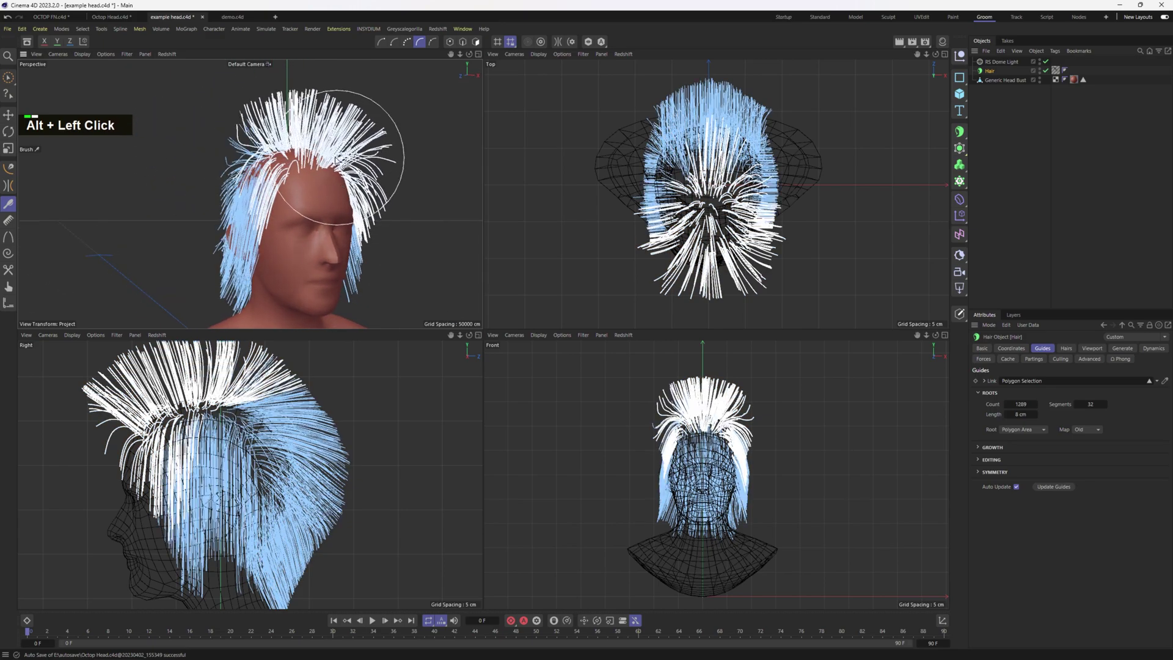
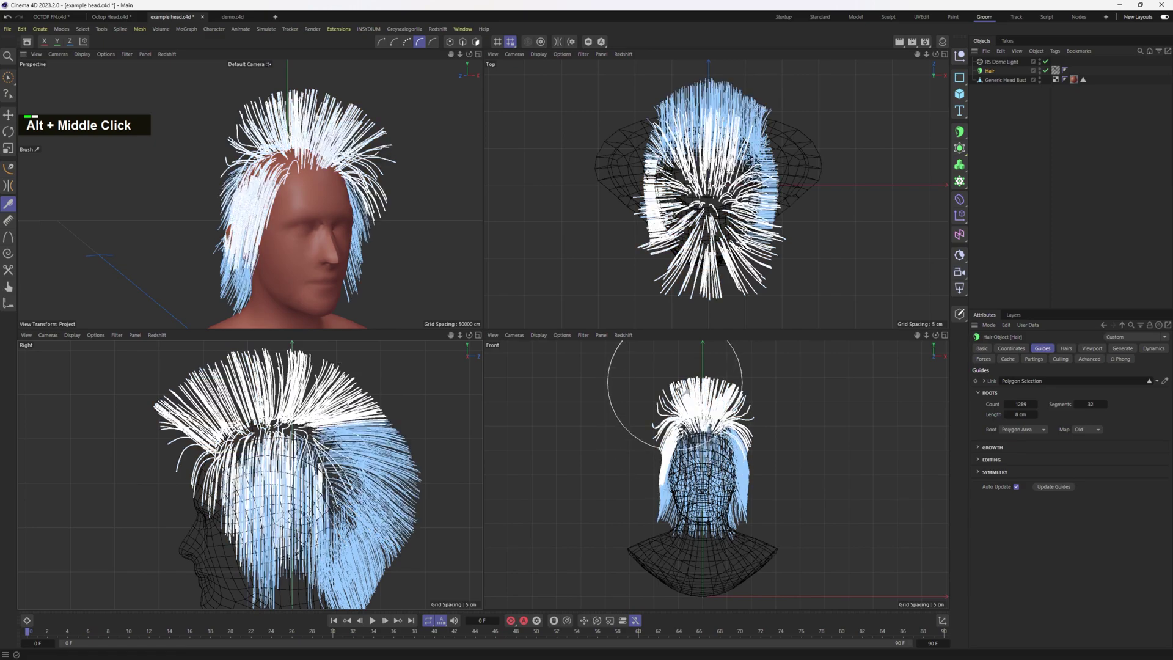
pyautogui.rightClick(690, 376)
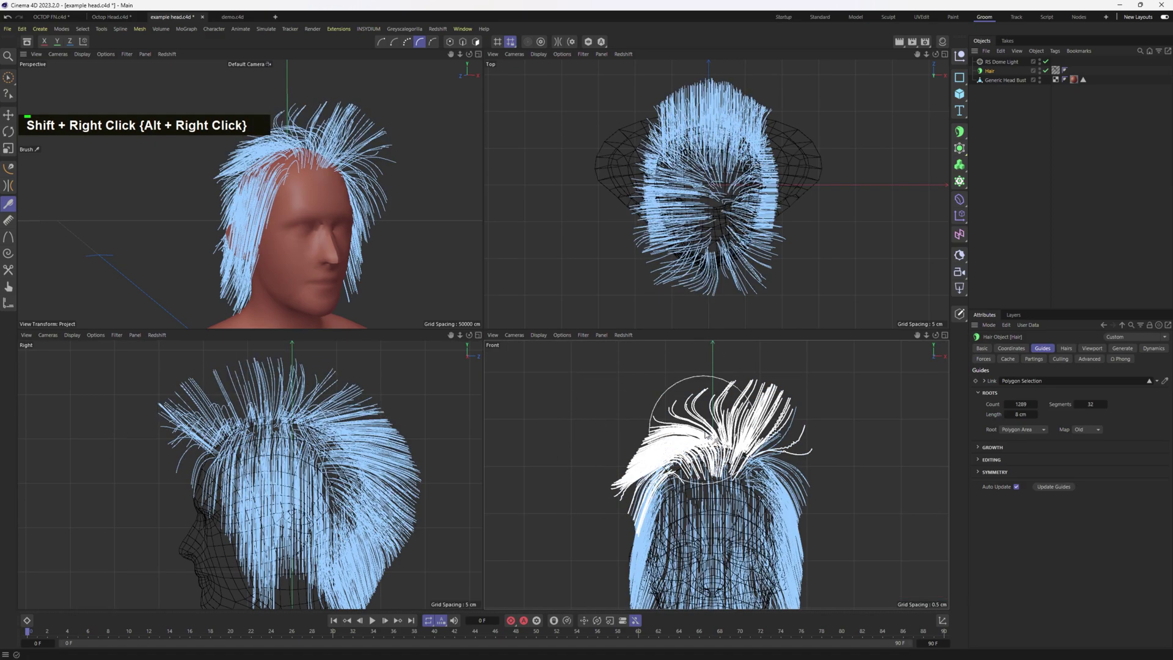
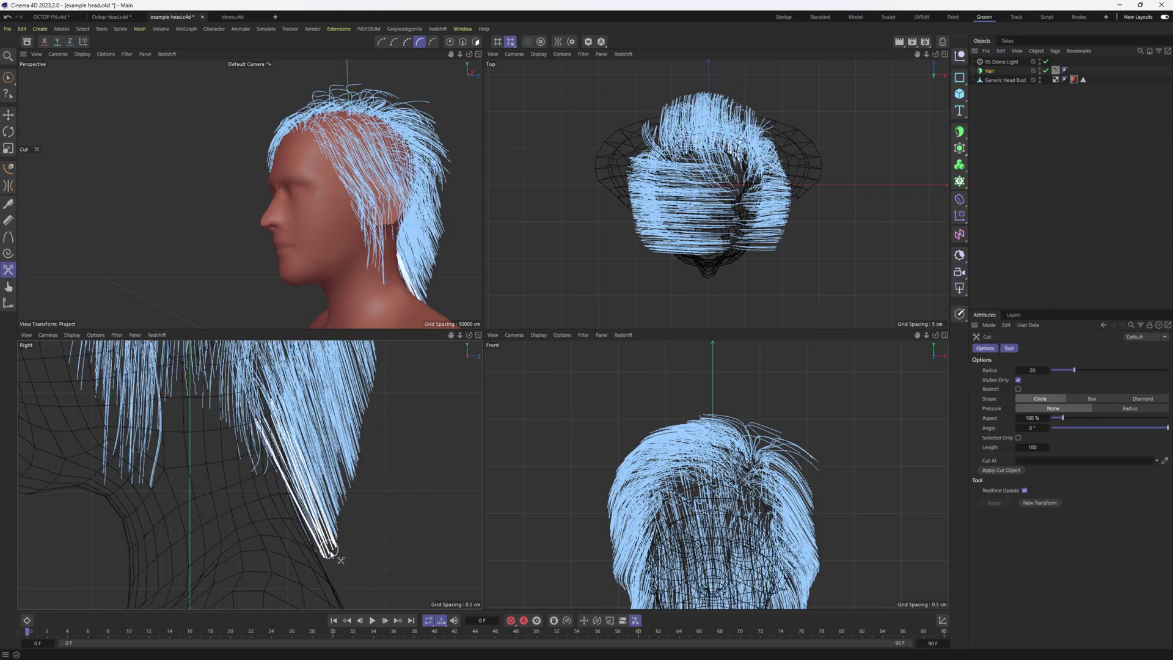
# Step: With the Cut tool at radius 115, trim the long strands hanging down the neck
pyautogui.middleClick(331, 561)
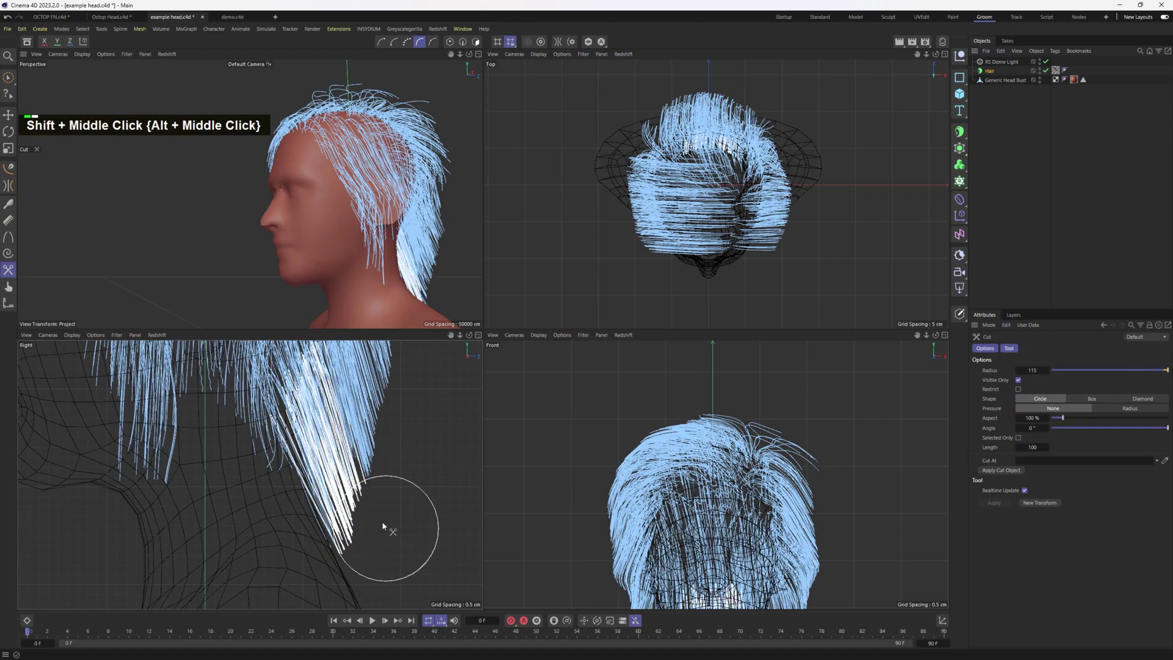
pyautogui.rightClick(370, 501)
pyautogui.middleClick(347, 510)
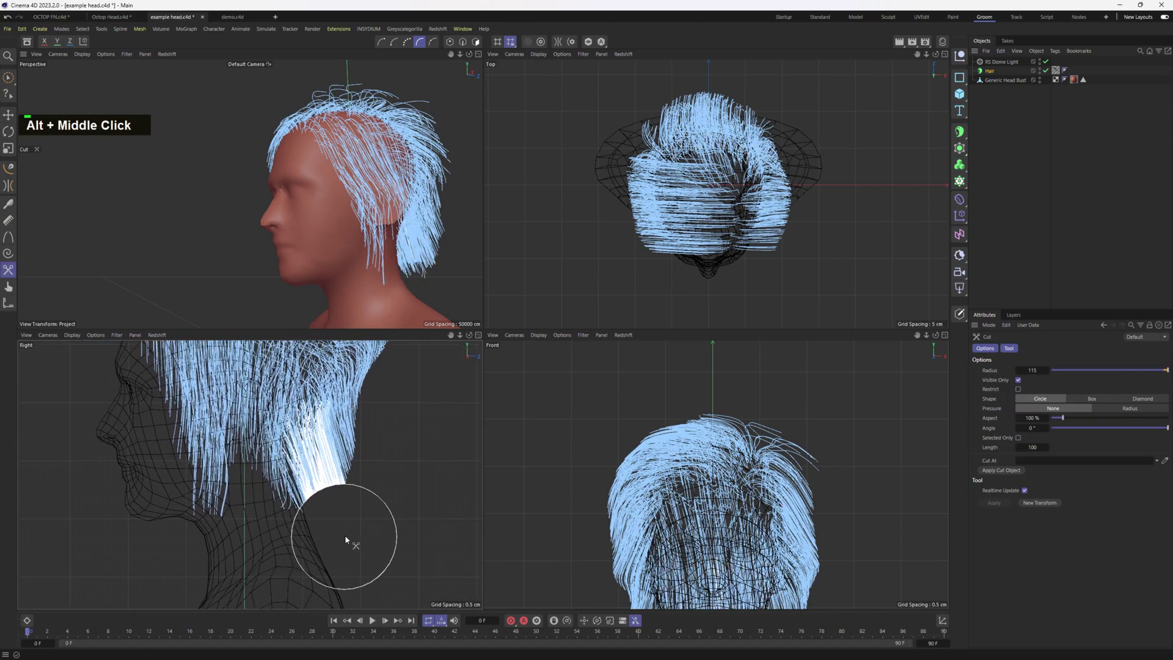
pyautogui.middleClick(405, 482)
pyautogui.click(386, 510)
pyautogui.middleClick(351, 477)
pyautogui.rightClick(333, 515)
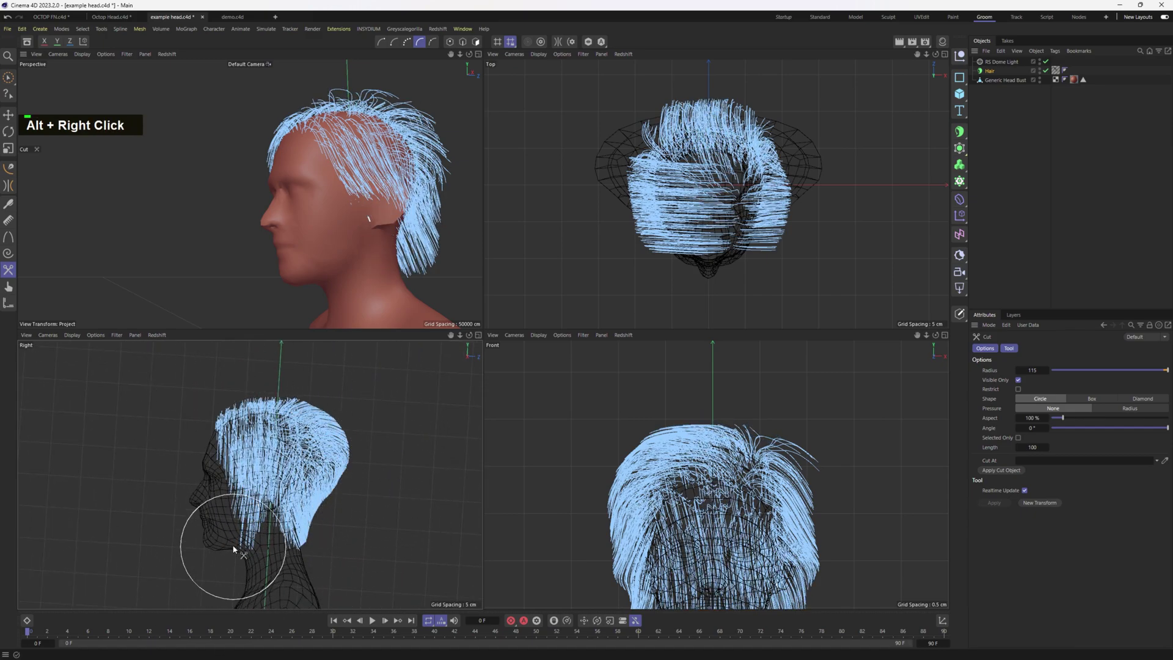
pyautogui.rightClick(215, 574)
pyautogui.click(359, 256)
pyautogui.middleClick(356, 247)
pyautogui.click(368, 232)
pyautogui.middleClick(348, 228)
pyautogui.click(356, 238)
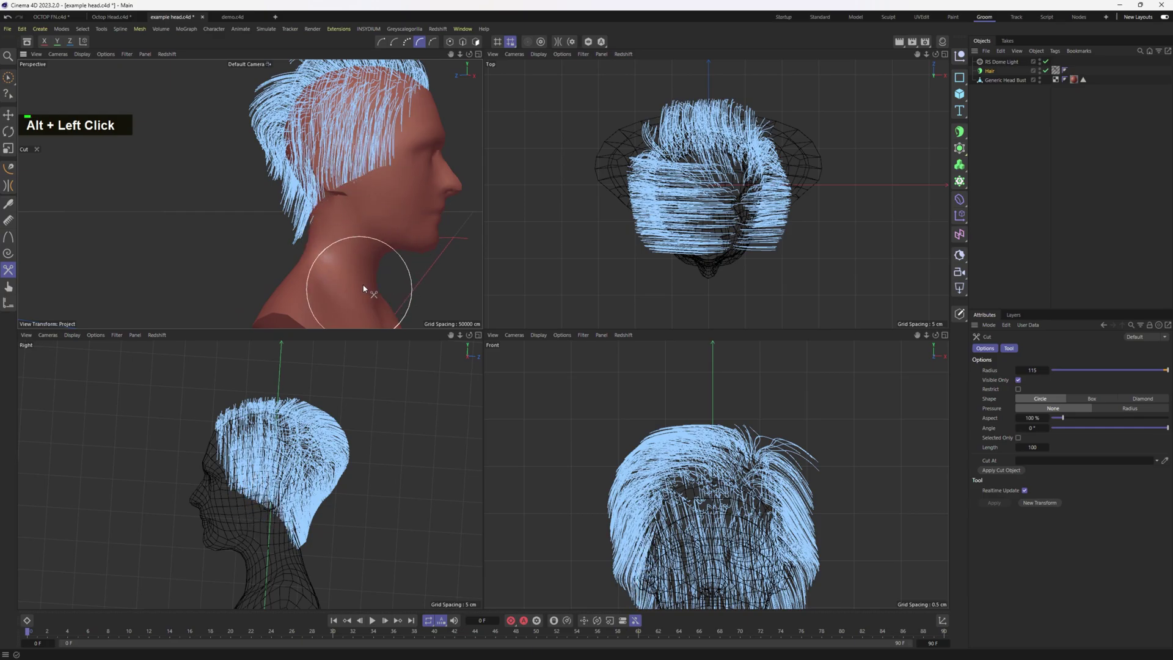
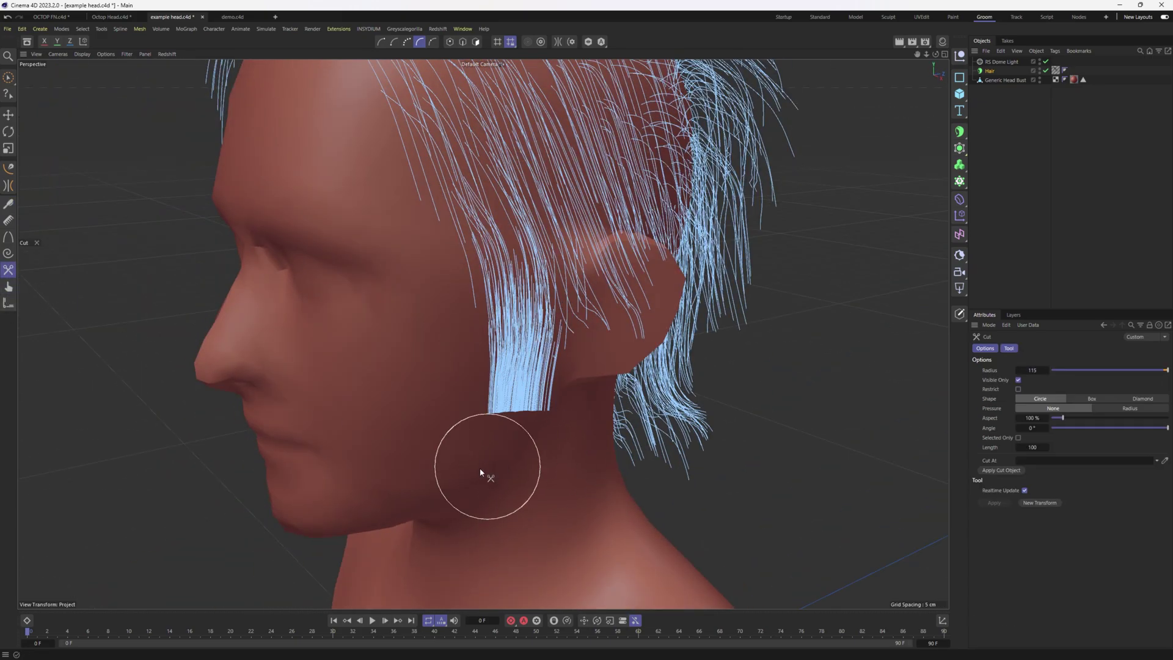
# Step: Cut the sideburn short and shorten the strands hanging over the ear
pyautogui.click(508, 452)
pyautogui.middleClick(464, 406)
pyautogui.click(516, 373)
pyautogui.middleClick(476, 374)
pyautogui.click(520, 360)
pyautogui.middleClick(425, 367)
pyautogui.click(491, 378)
pyautogui.click(620, 267)
pyautogui.rightClick(547, 279)
pyautogui.click(516, 298)
pyautogui.rightClick(444, 327)
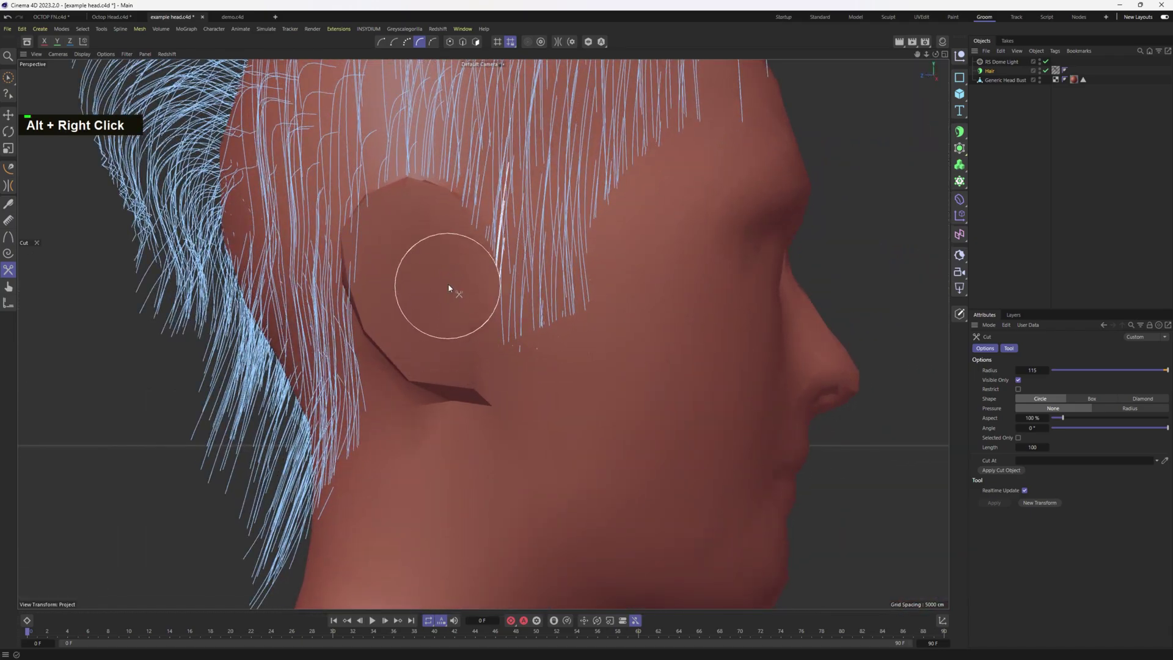
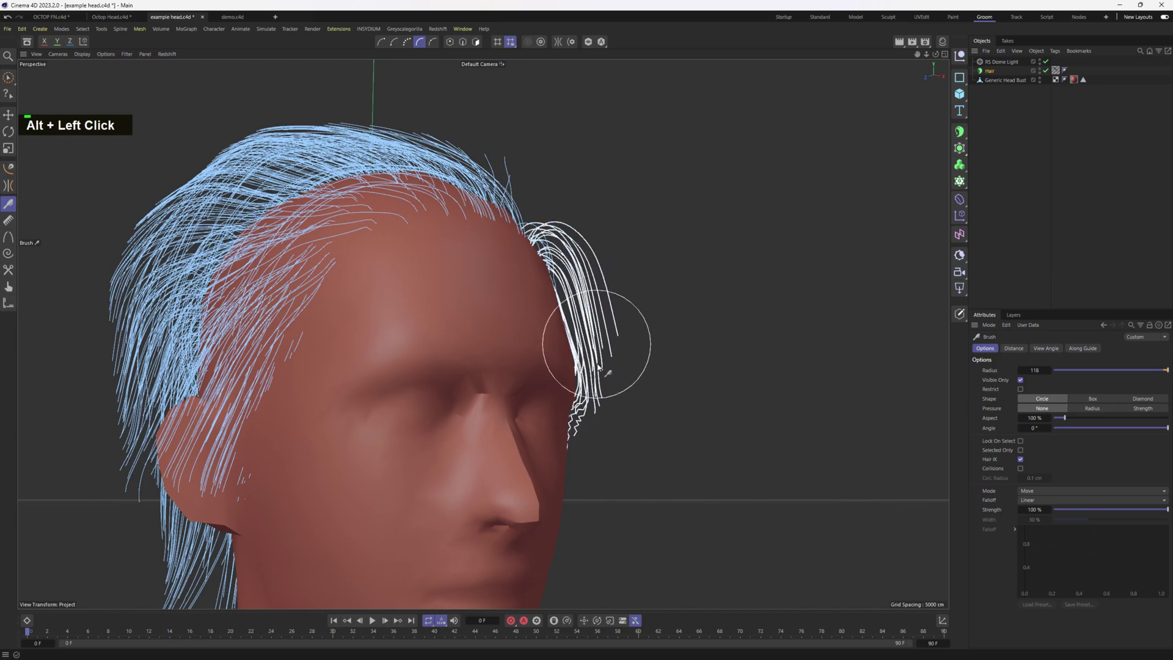
# Step: Brush the temple and side guides outward into a fuller swept shape
pyautogui.click(585, 448)
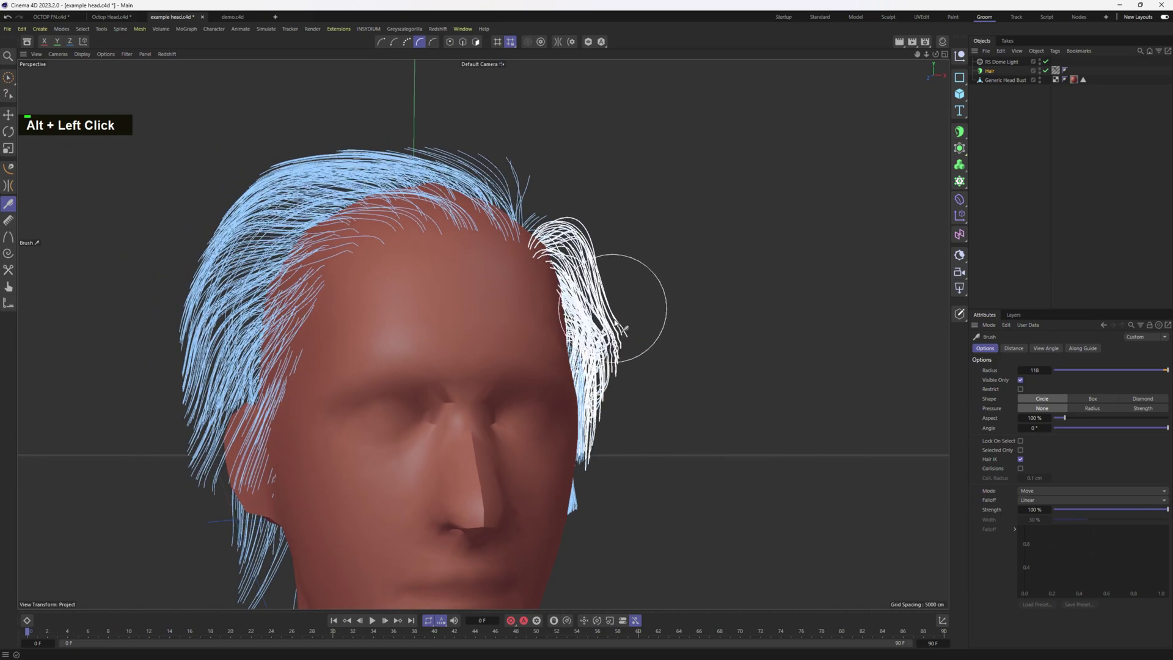
pyautogui.click(575, 510)
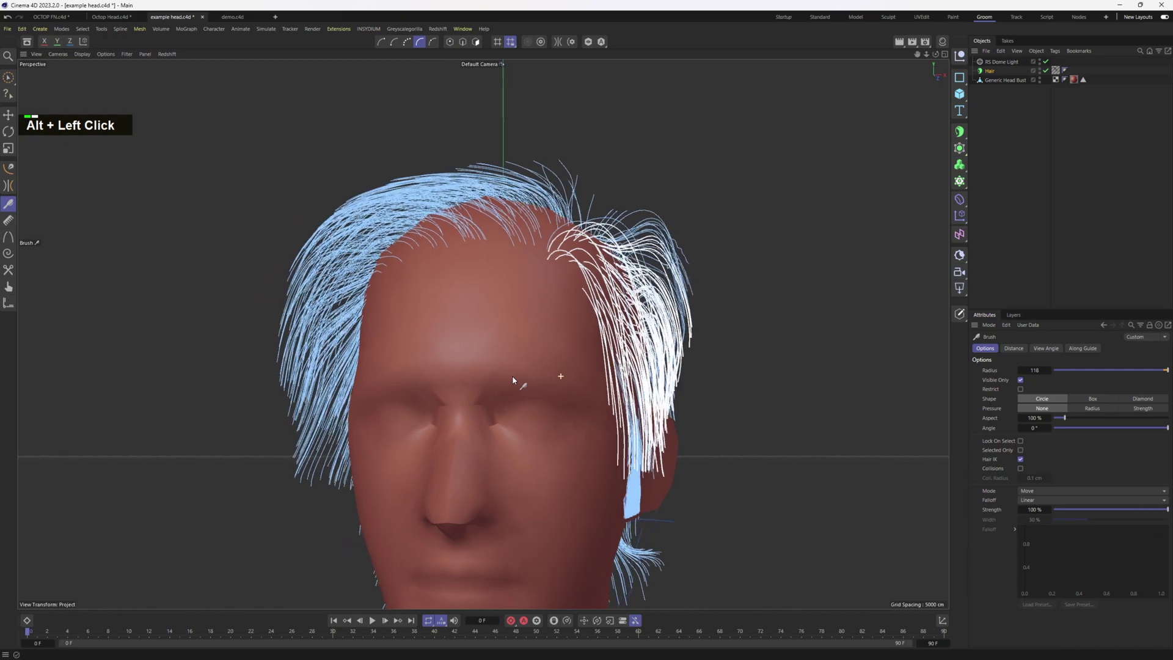
pyautogui.rightClick(608, 276)
pyautogui.click(591, 307)
pyautogui.middleClick(616, 312)
# Step: Sweep the back and side strands downward around the face, undoing the last stroke
pyautogui.middleClick(449, 234)
pyautogui.click(453, 235)
pyautogui.click(445, 394)
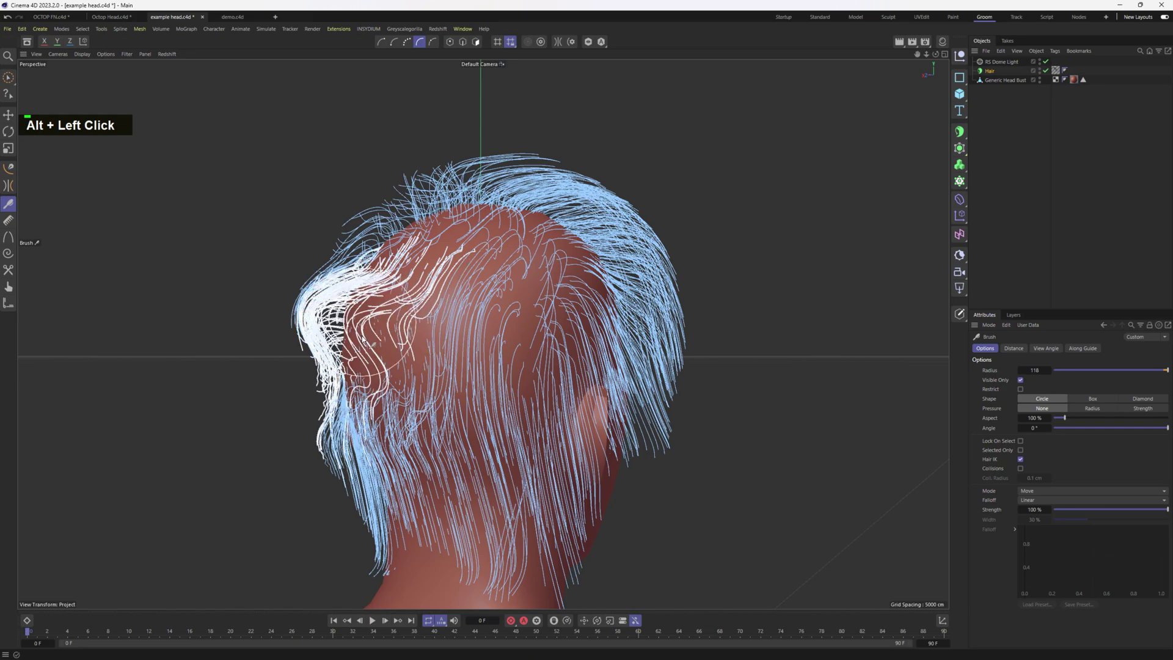
pyautogui.click(459, 430)
pyautogui.press('ctrl+z')
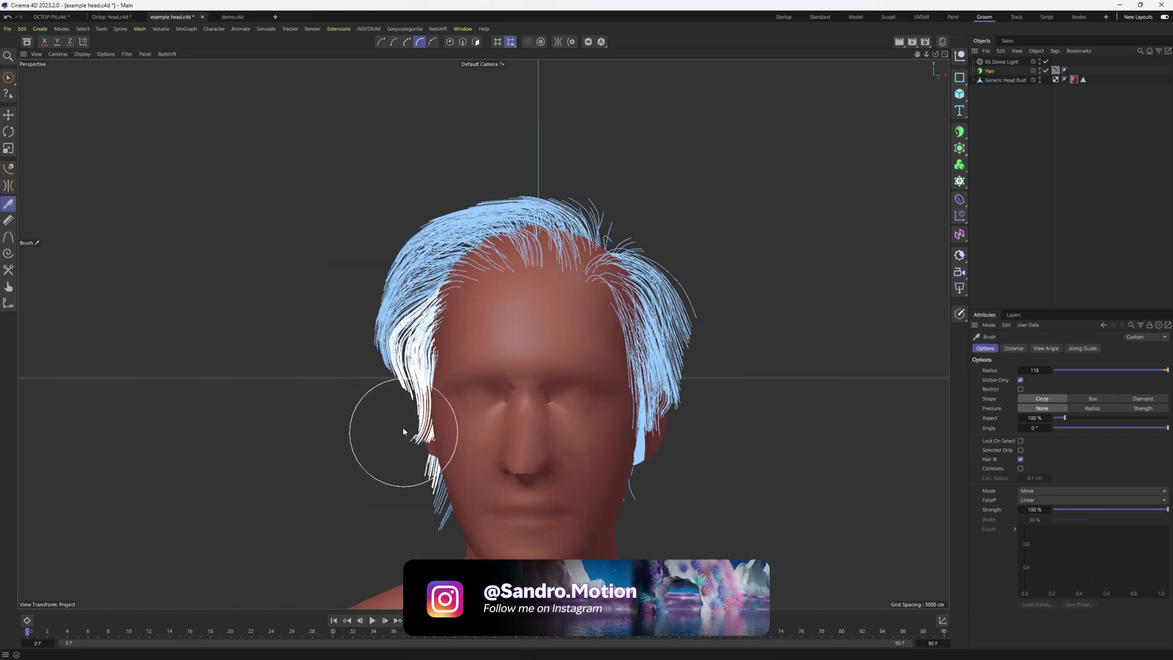
# Step: Cut the first stray short strands on the left side of the nape below the hairline
pyautogui.click(11, 276)
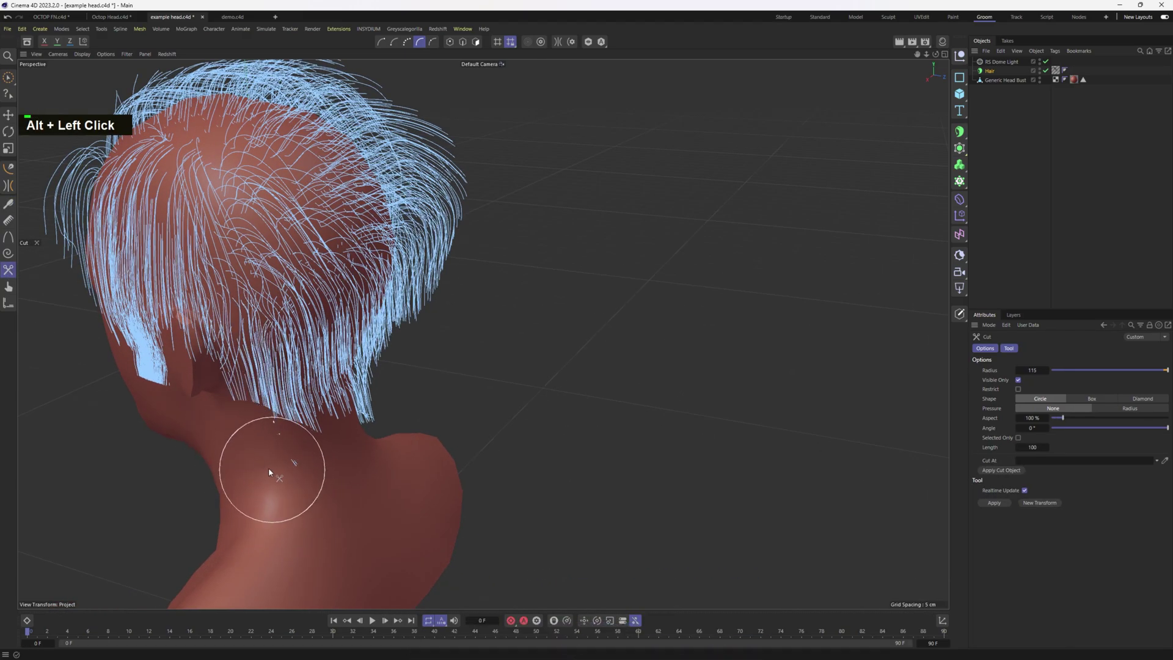
pyautogui.click(229, 463)
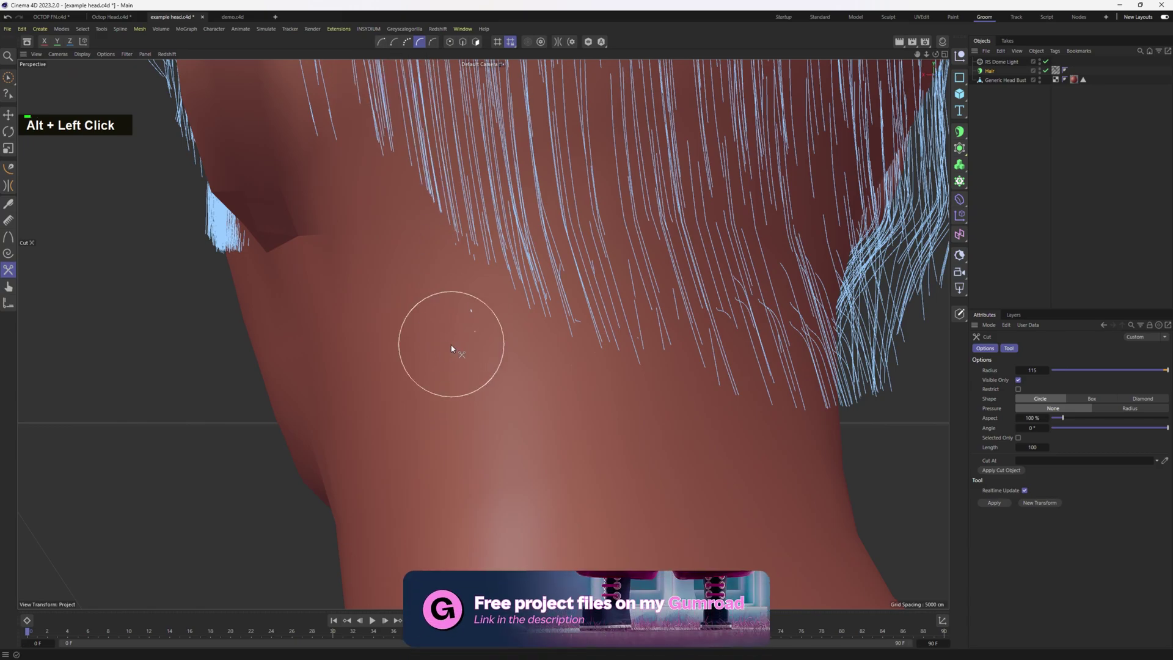
pyautogui.rightClick(450, 345)
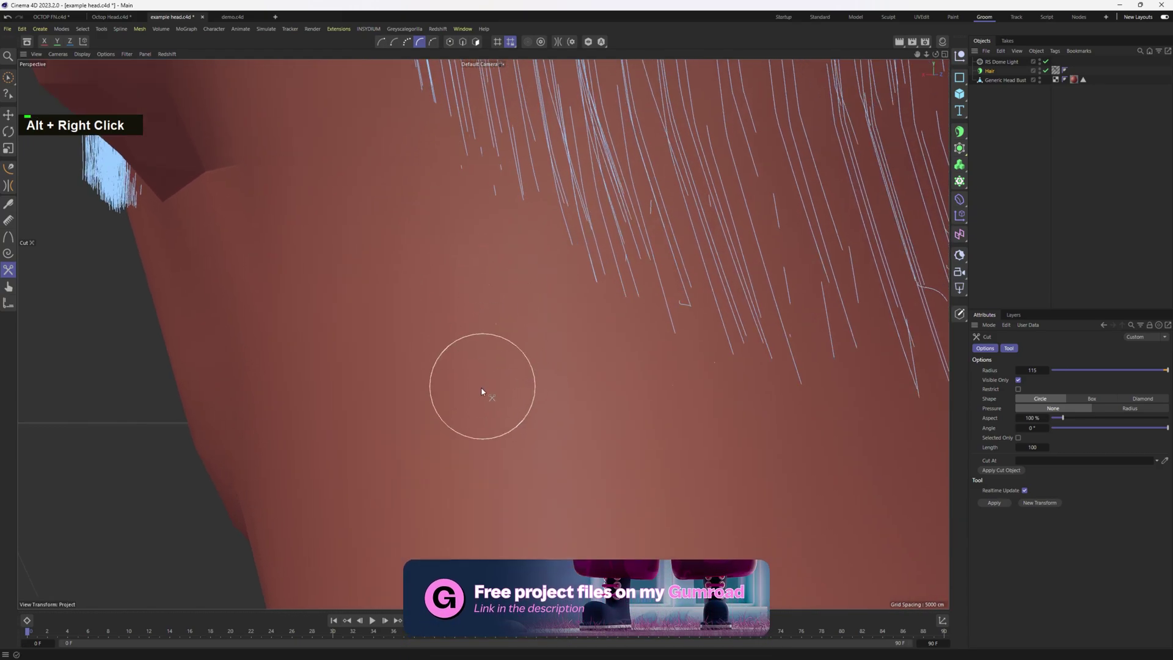
pyautogui.rightClick(444, 385)
pyautogui.click(494, 302)
pyautogui.rightClick(490, 322)
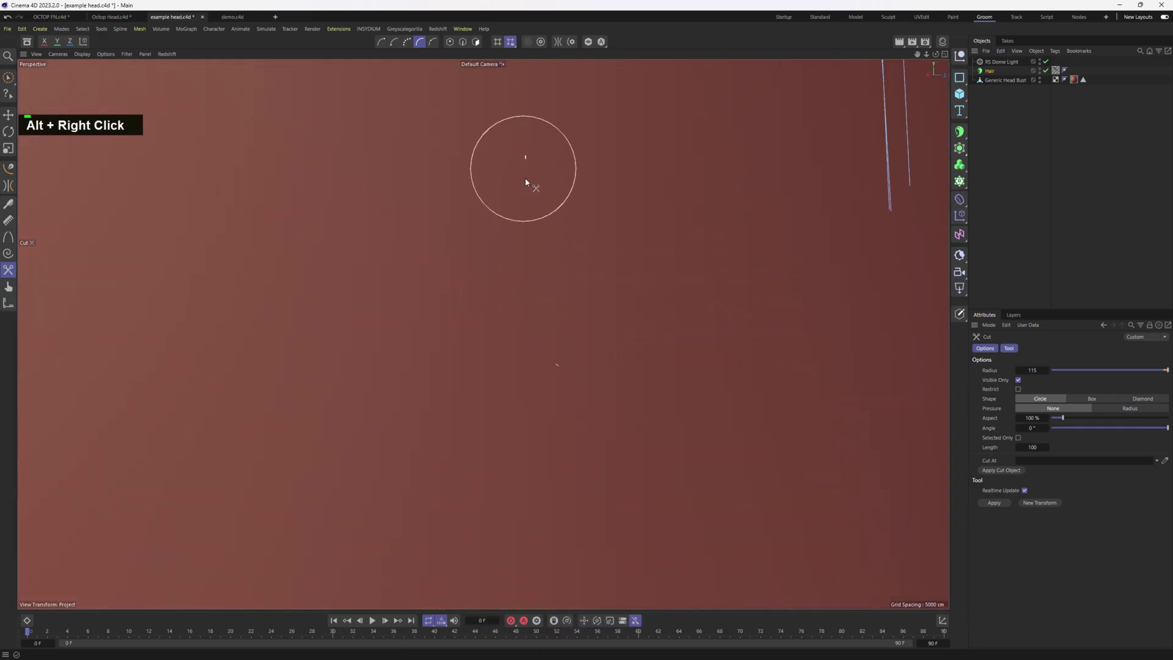
# Step: Trim the remaining strays across the nape into a shorter, even hemline
pyautogui.click(573, 388)
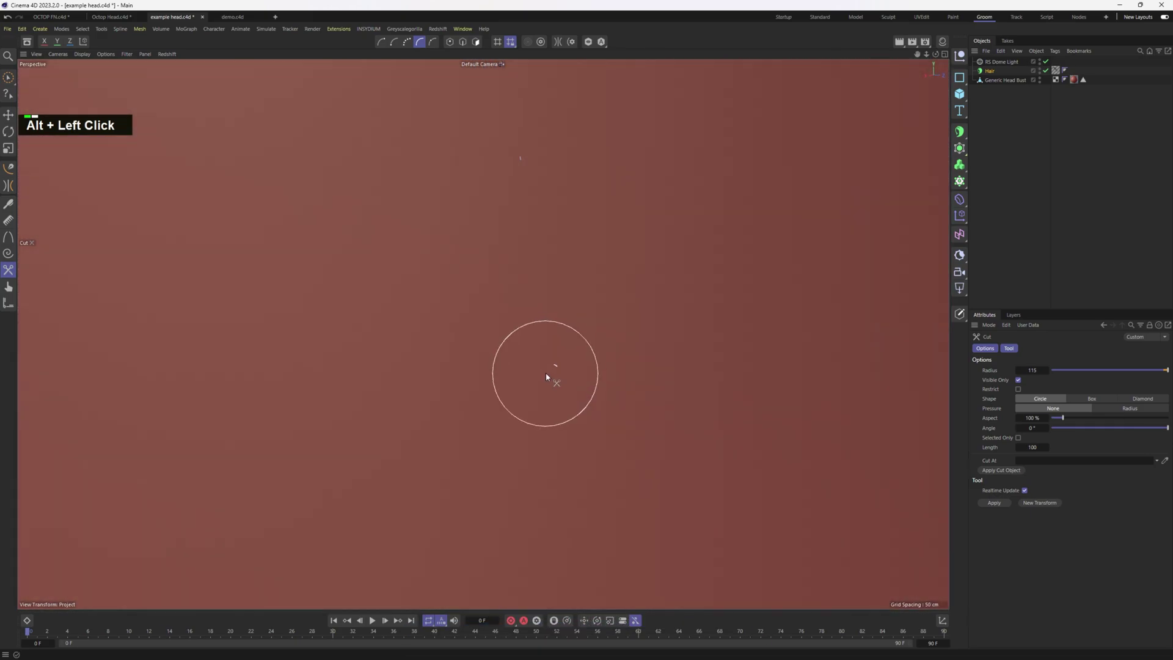
pyautogui.rightClick(589, 365)
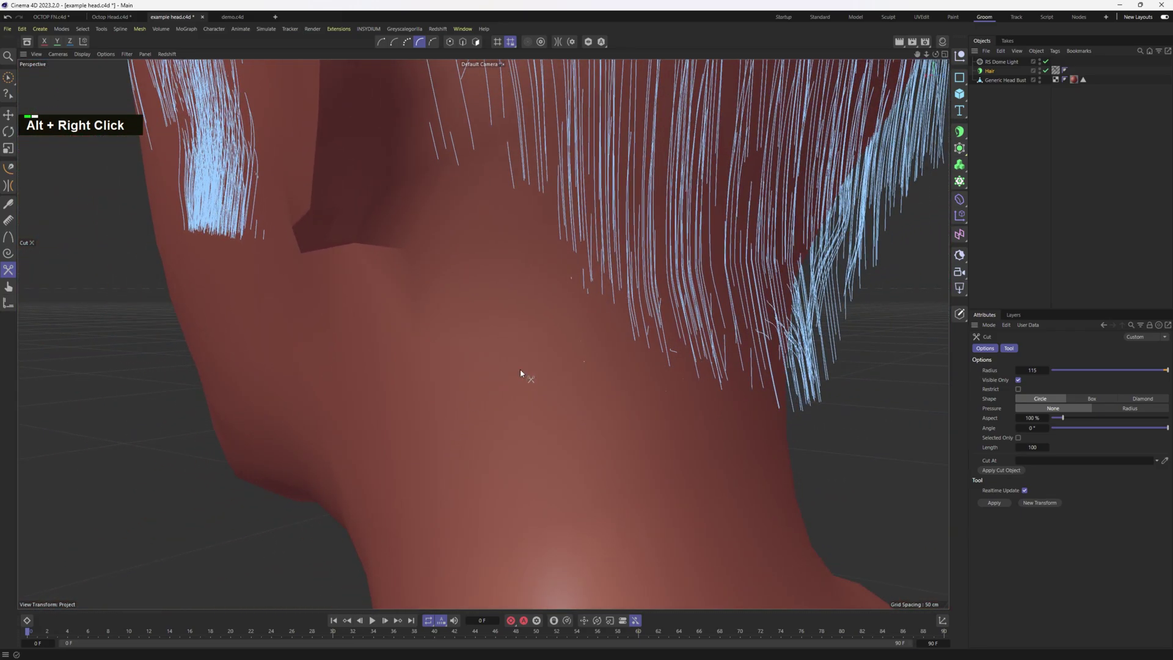
pyautogui.middleClick(559, 354)
pyautogui.rightClick(569, 358)
pyautogui.middleClick(556, 353)
pyautogui.click(524, 374)
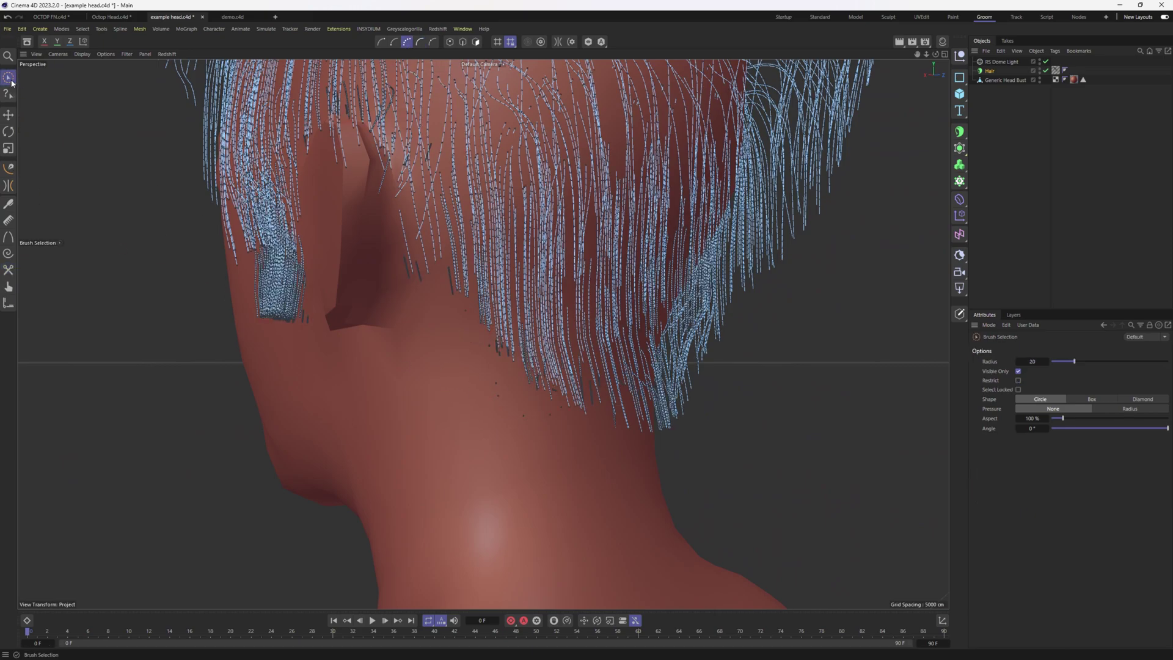
pyautogui.rightClick(491, 398)
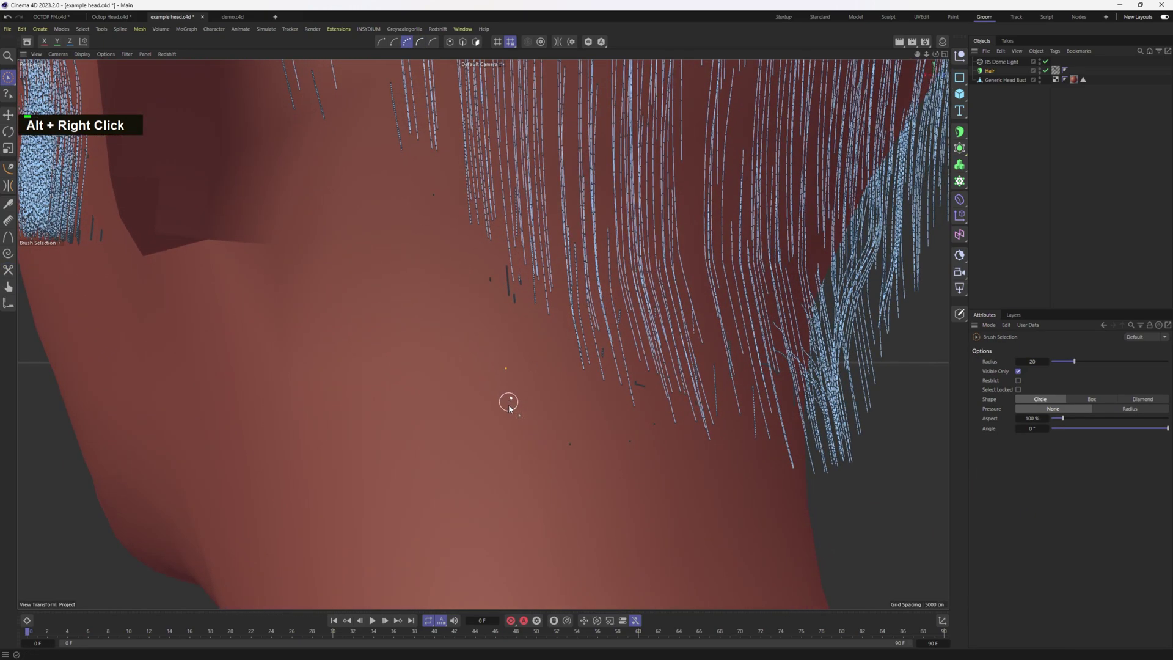